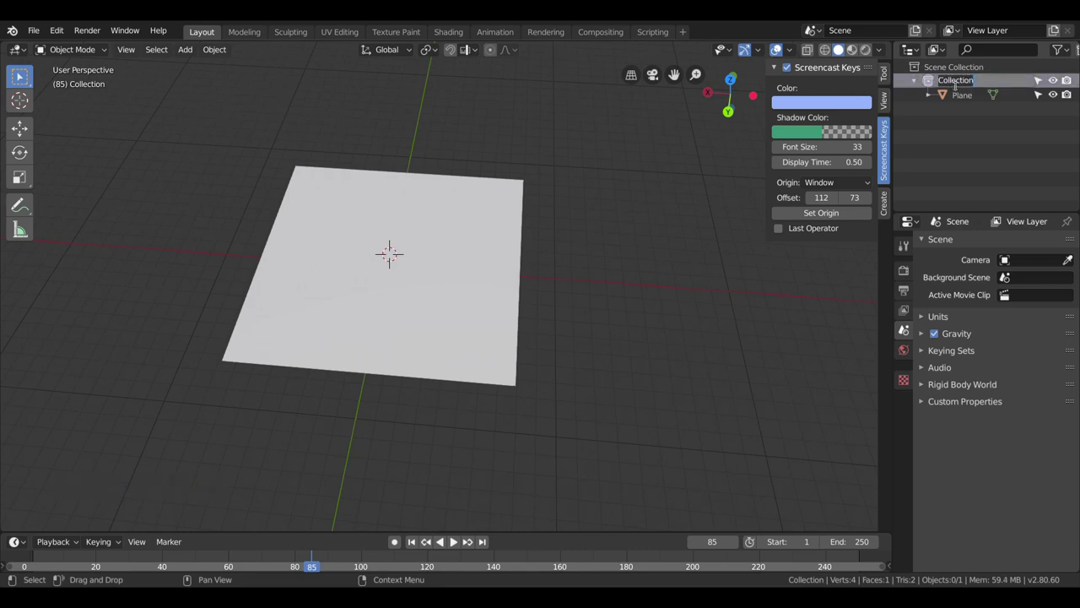
Rename the Outliner collection to 'cuerpos' and reselect the plane in the viewport.
key(BackSpace)
key(BackSpace)
key(BackSpace)
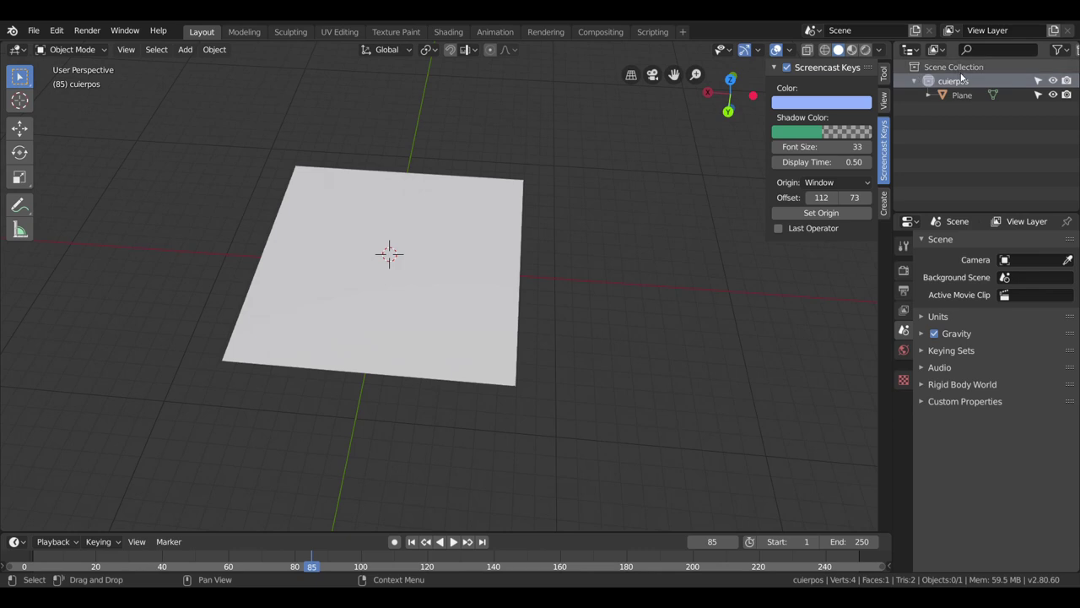
double_click(966, 82)
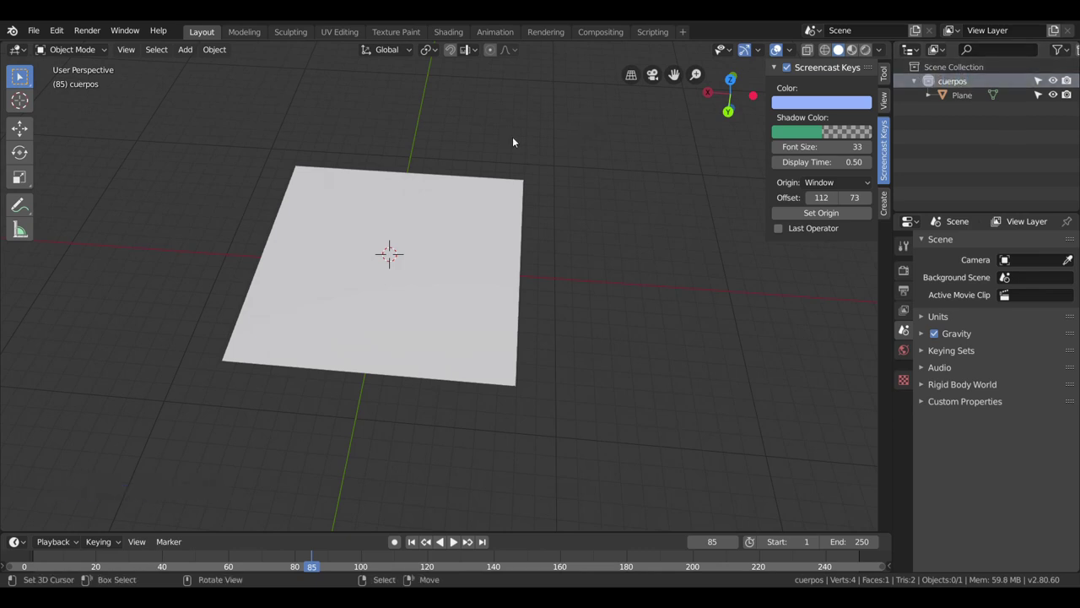
right_click(431, 262)
scroll(down, 3)
scroll(up, 3)
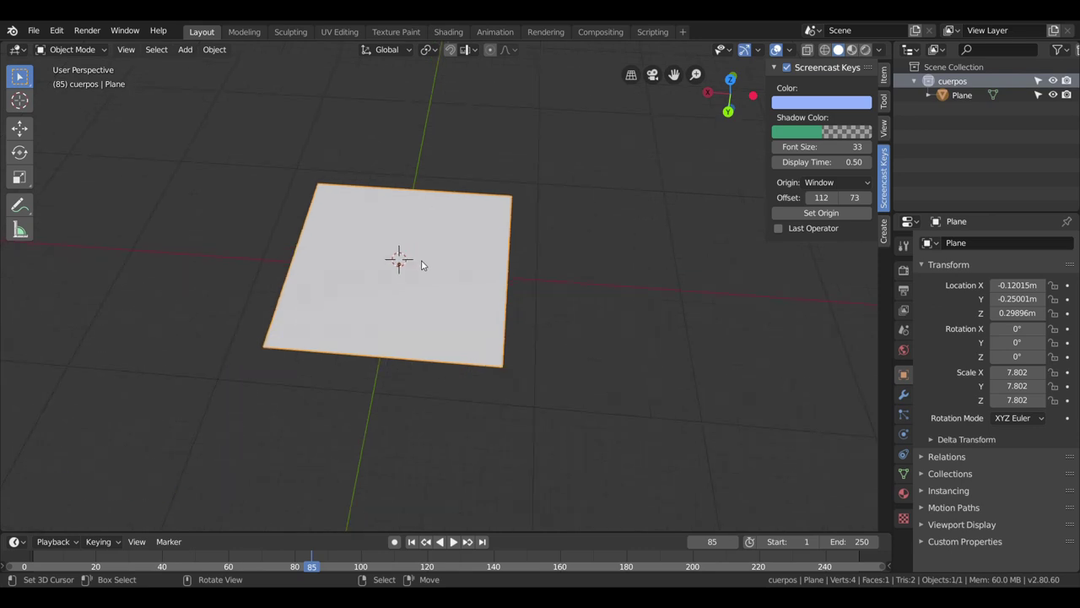
Add a UV sphere and raise it along Z to about 1.07 m above the plane.
key(shift+a)
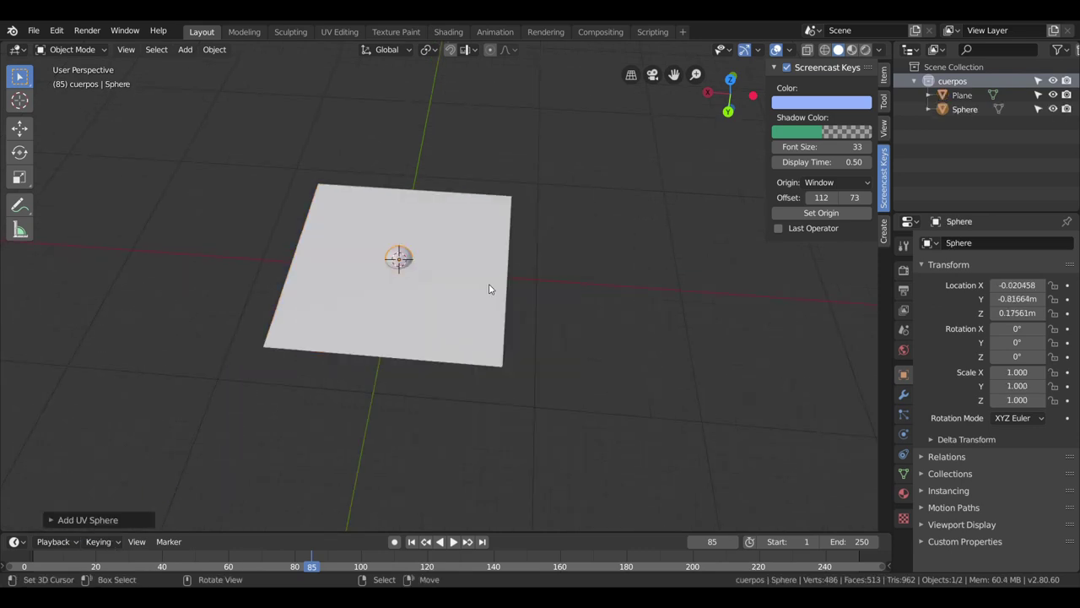
key(KP_3)
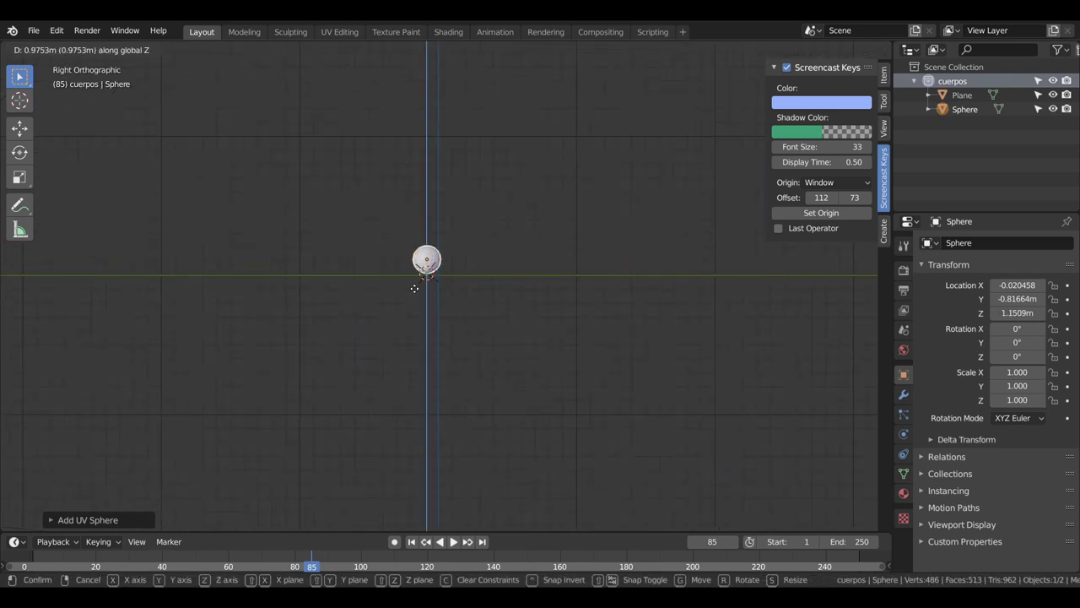
middle_click(430, 280)
key(KP_0)
scroll(up, 3)
middle_click(358, 302)
middle_click(348, 287)
middle_click(553, 267)
middle_click(591, 280)
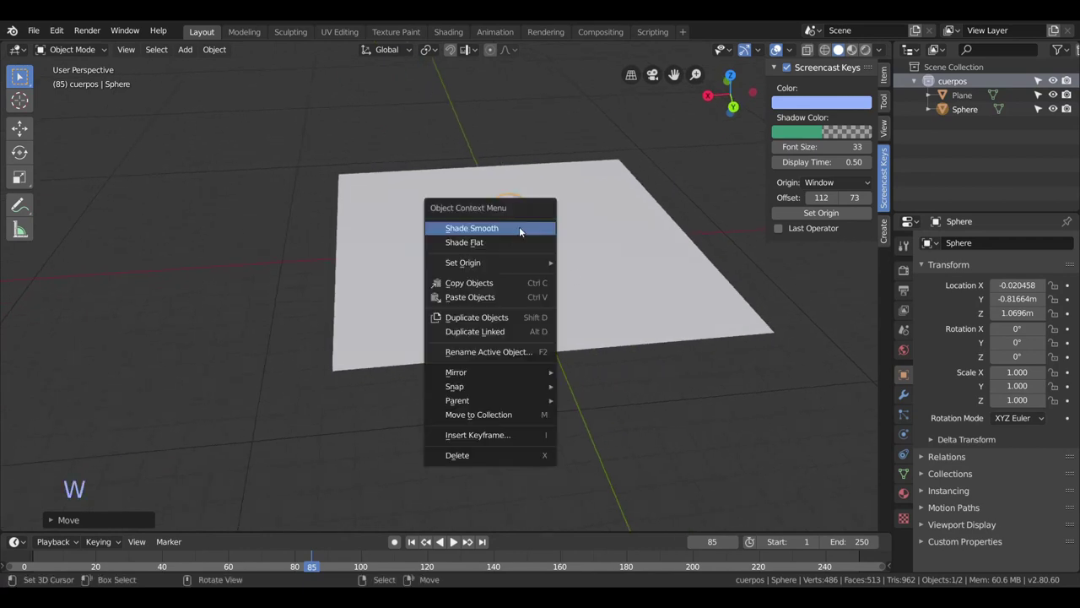
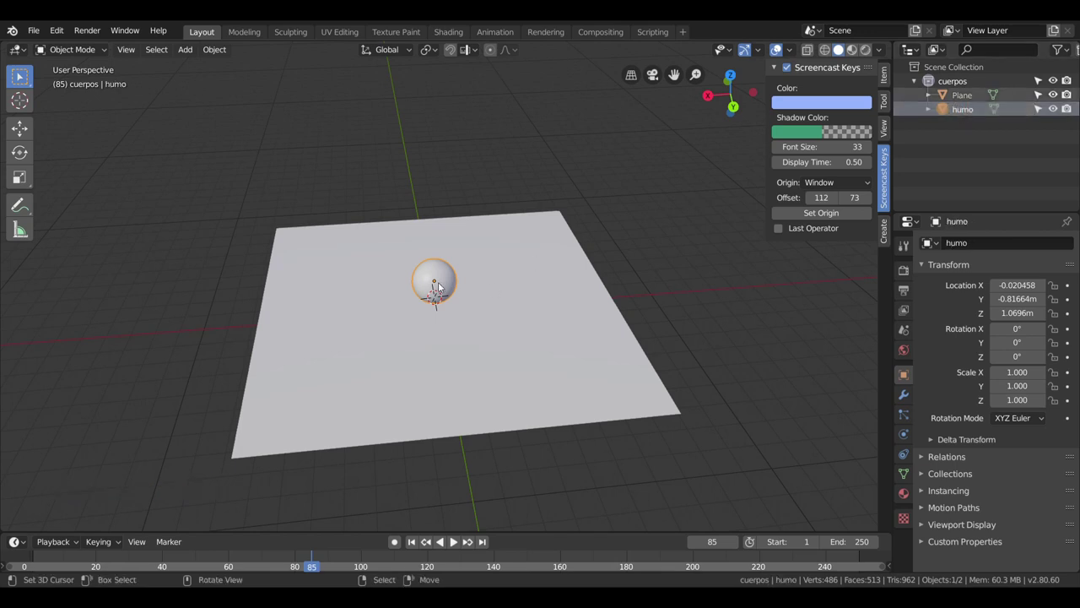
Duplicate the 'humo' sphere in place twice, naming the copies 'fuego' and 'cascotes'.
key(shift+d)
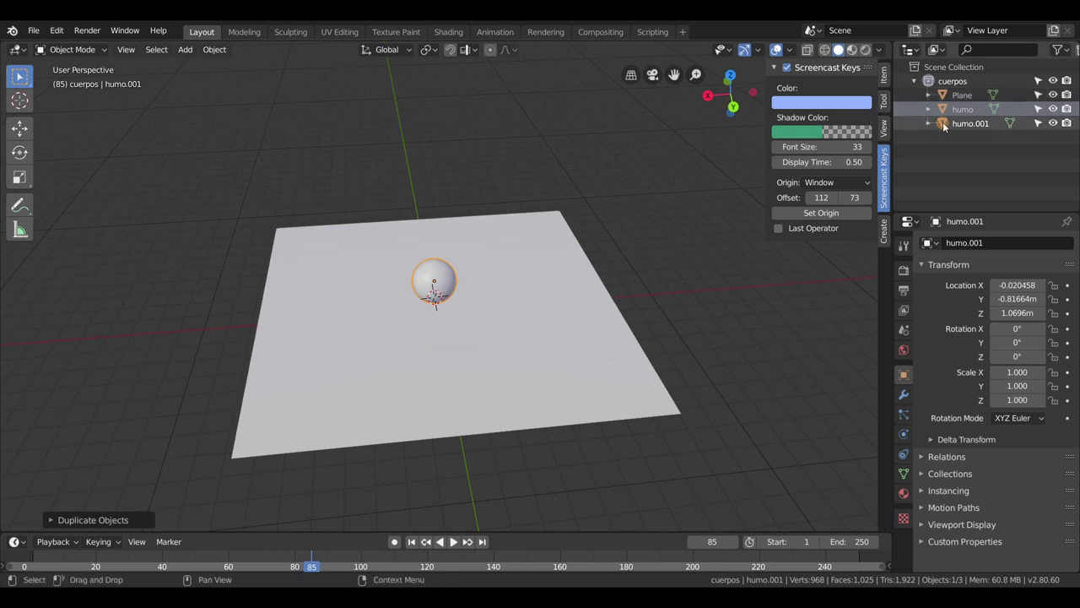
double_click(978, 124)
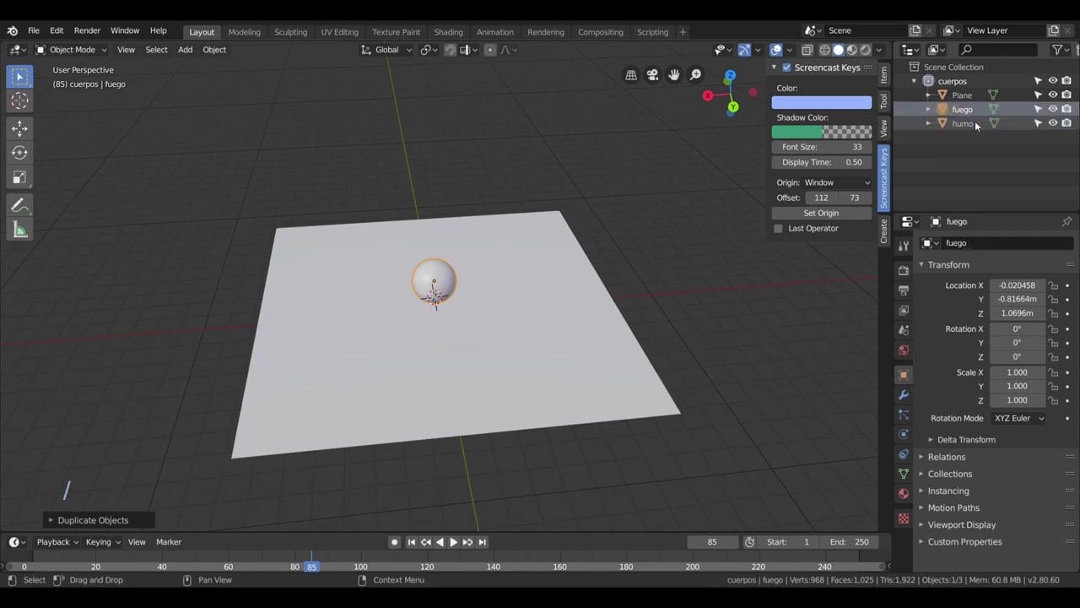
key(shift+d)
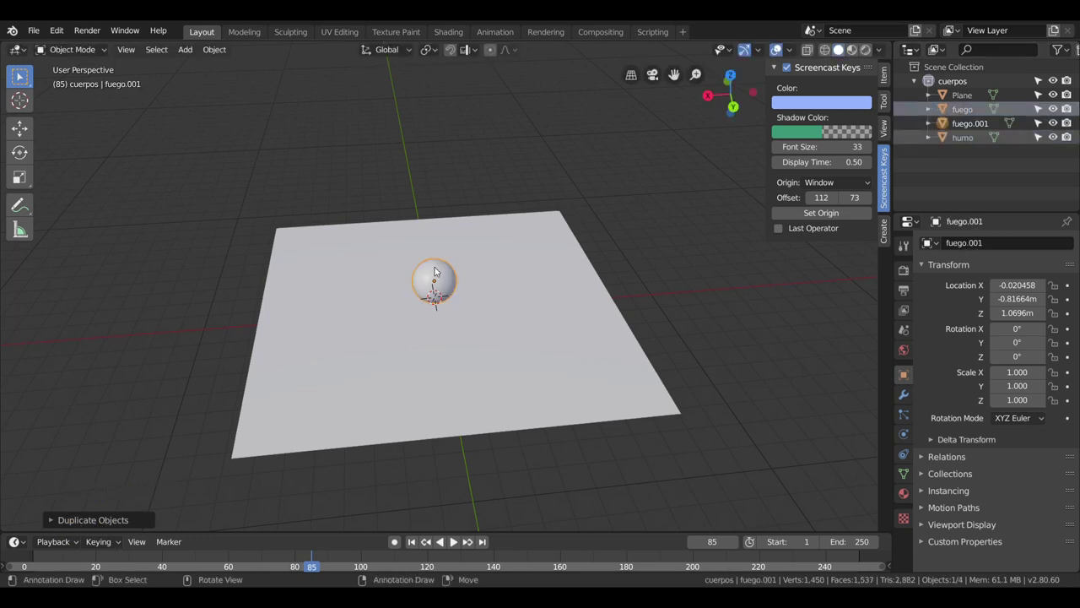
double_click(975, 126)
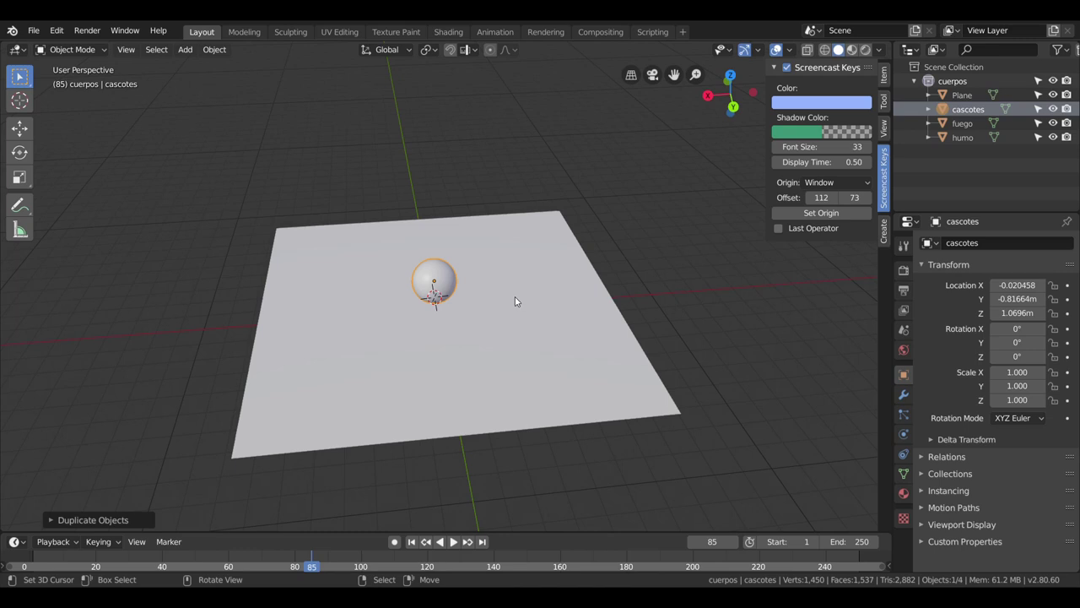
Select the 'cascotes' sphere in the Outliner and show its Particles properties.
scroll(up, 3)
scroll(down, 3)
middle_click(492, 296)
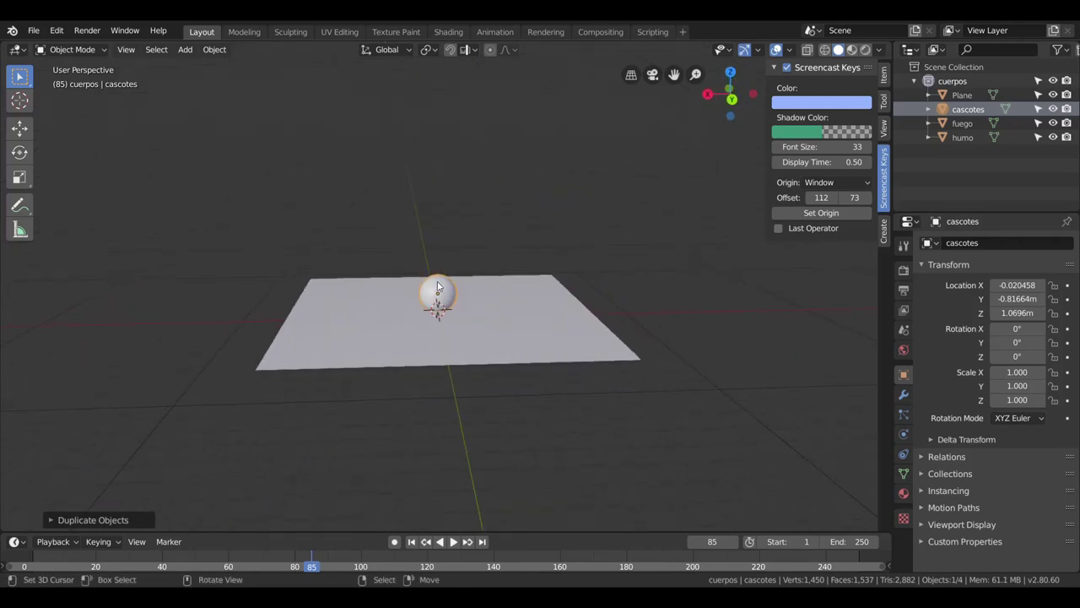
scroll(up, 3)
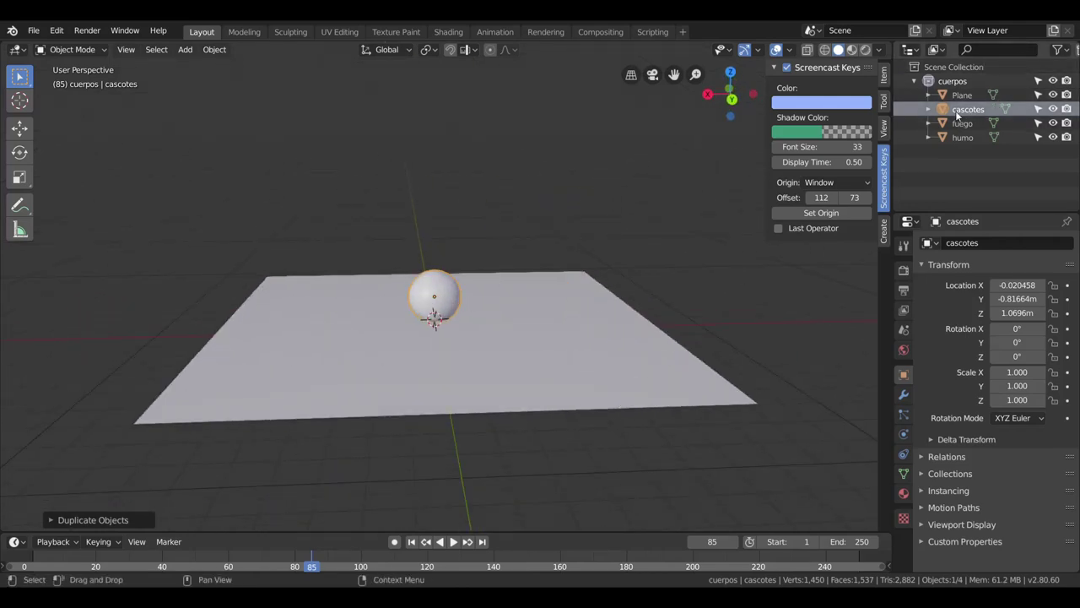
click(978, 115)
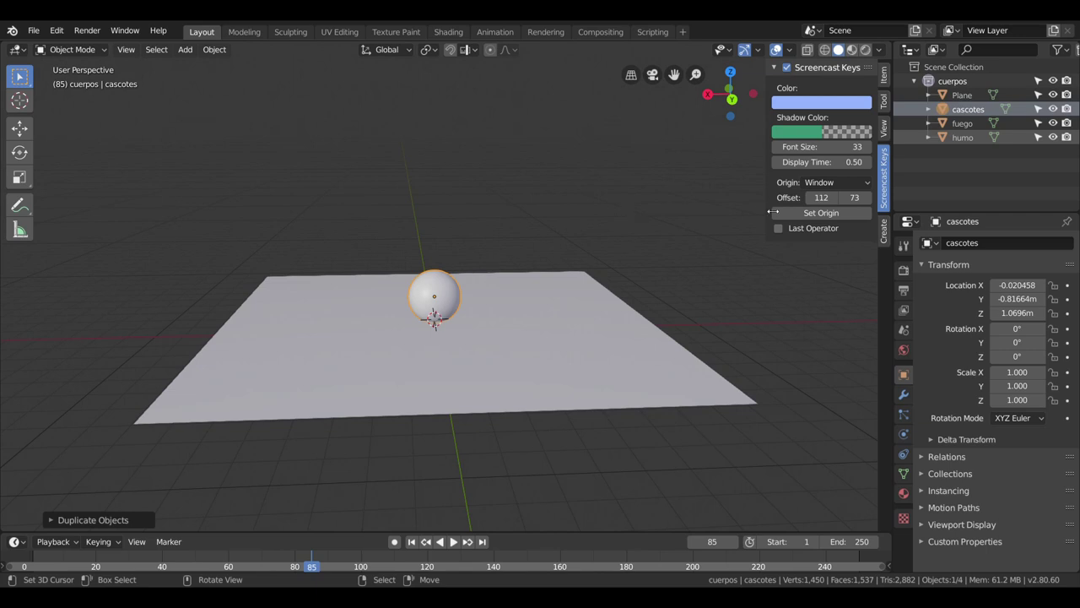
scroll(down, 3)
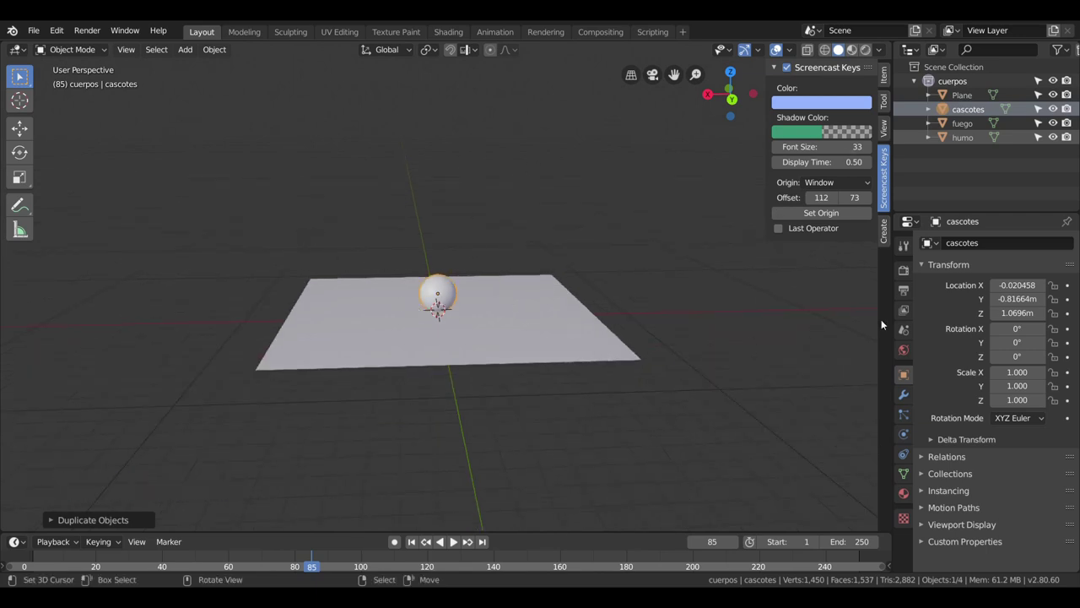
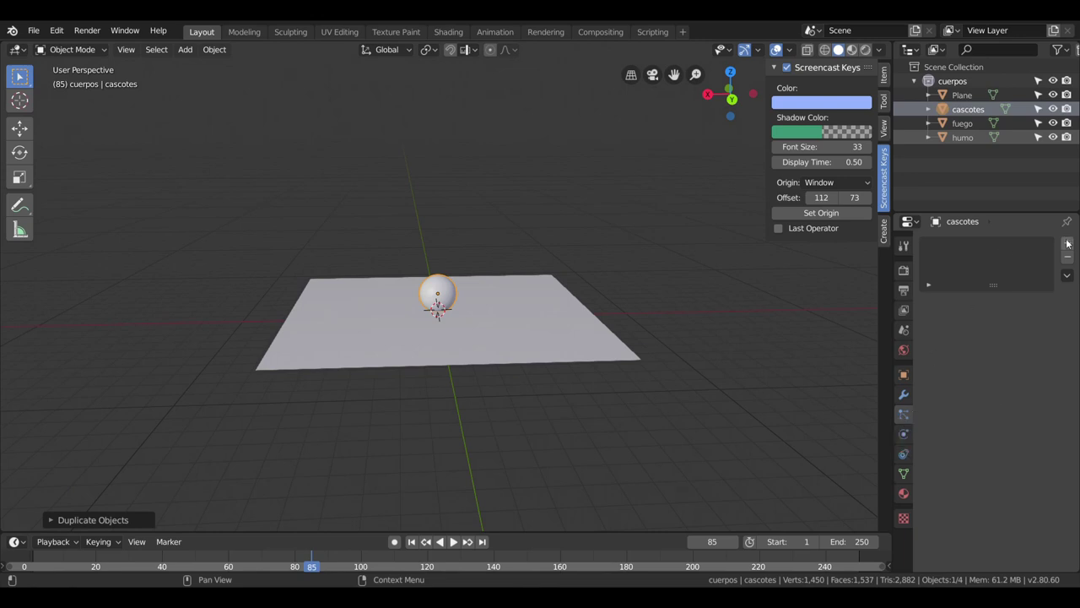
Add a particle system 'cascotesredual' to cascotes with 150 emitted particles.
click(1070, 241)
click(973, 249)
double_click(973, 249)
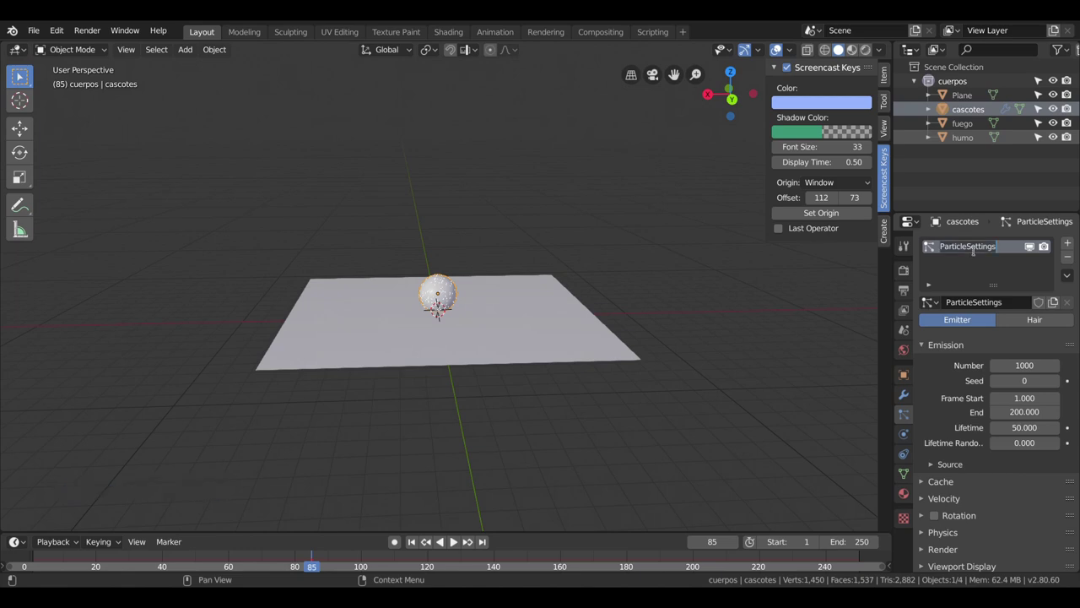
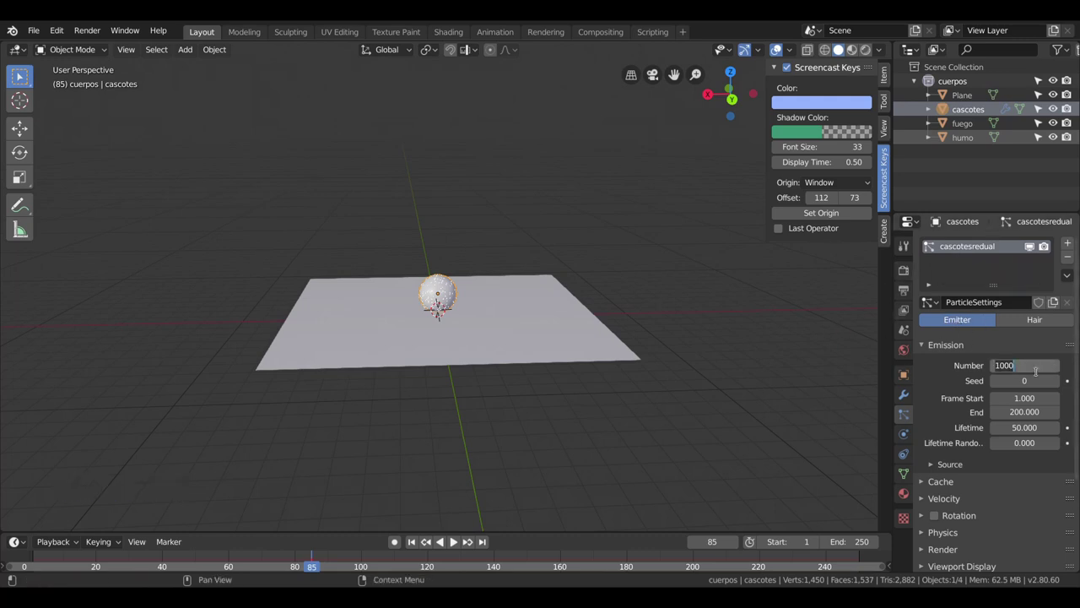
key(space)
Play the particle emission in the viewport, then rewind the timeline to frame 1.
scroll(up, 3)
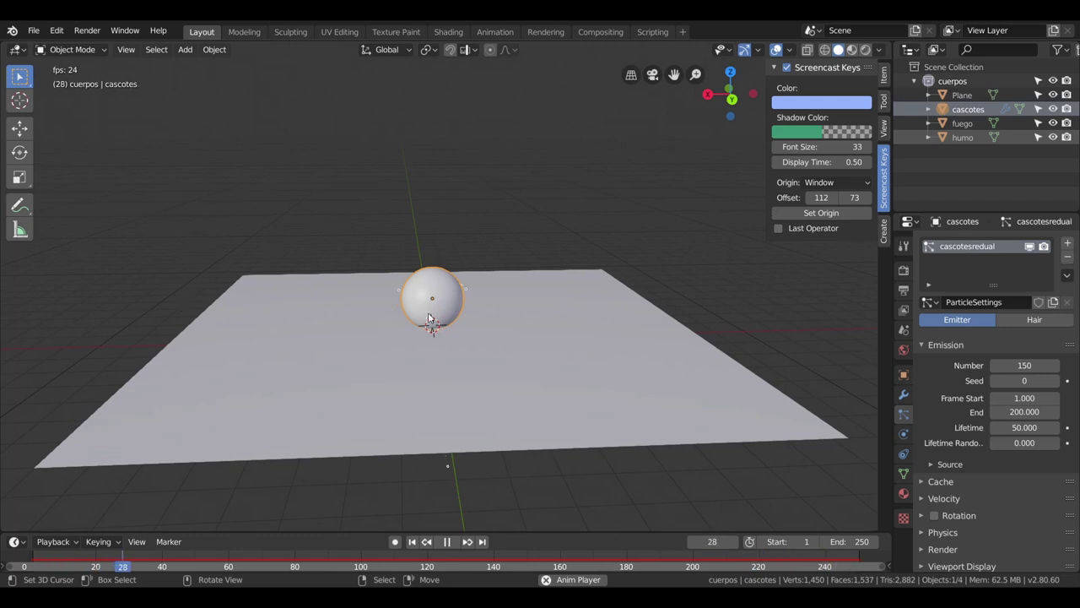
scroll(down, 3)
scroll(down, 3)
middle_click(592, 177)
key(space)
click(439, 547)
click(462, 546)
click(423, 544)
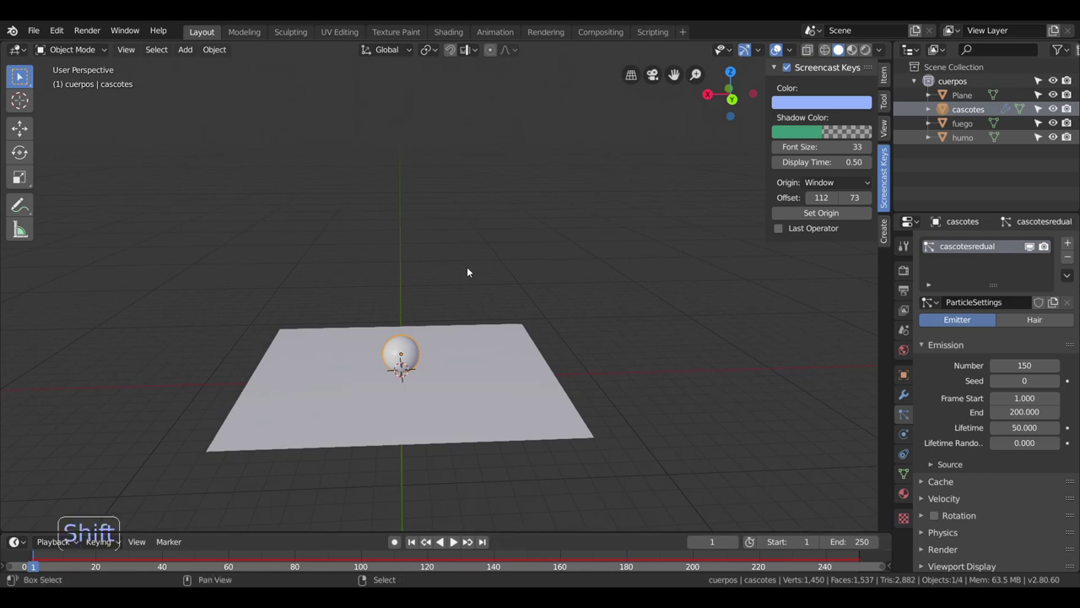
Duplicate cascotes as 'cascotes.001', frame it closely and enter Edit Mode on its mesh.
key(shift+d)
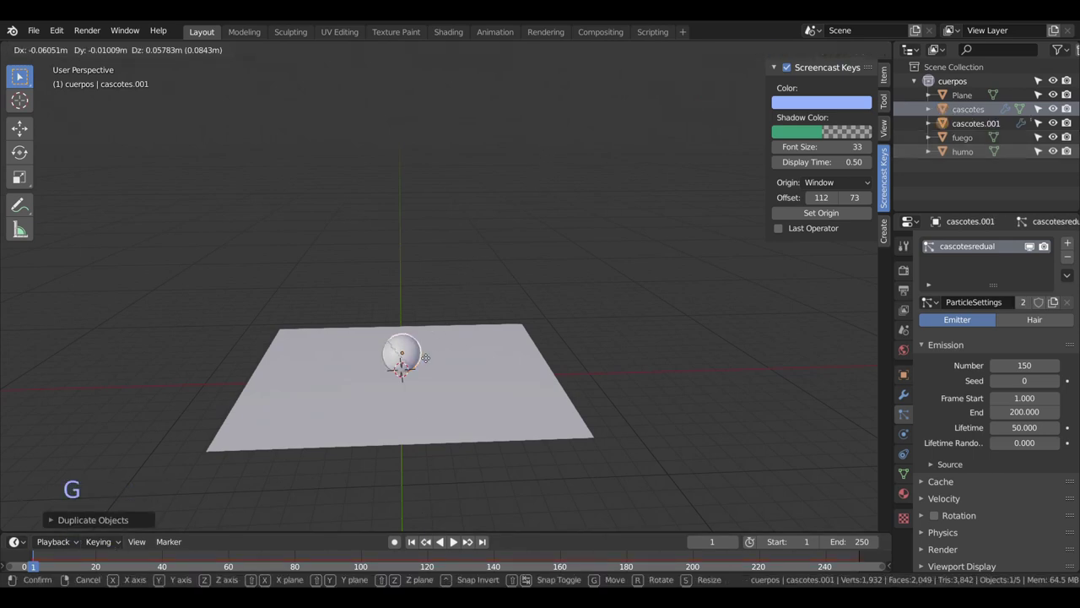
scroll(up, 3)
middle_click(561, 168)
scroll(up, 3)
middle_click(549, 232)
scroll(up, 3)
middle_click(552, 225)
key(Tab)
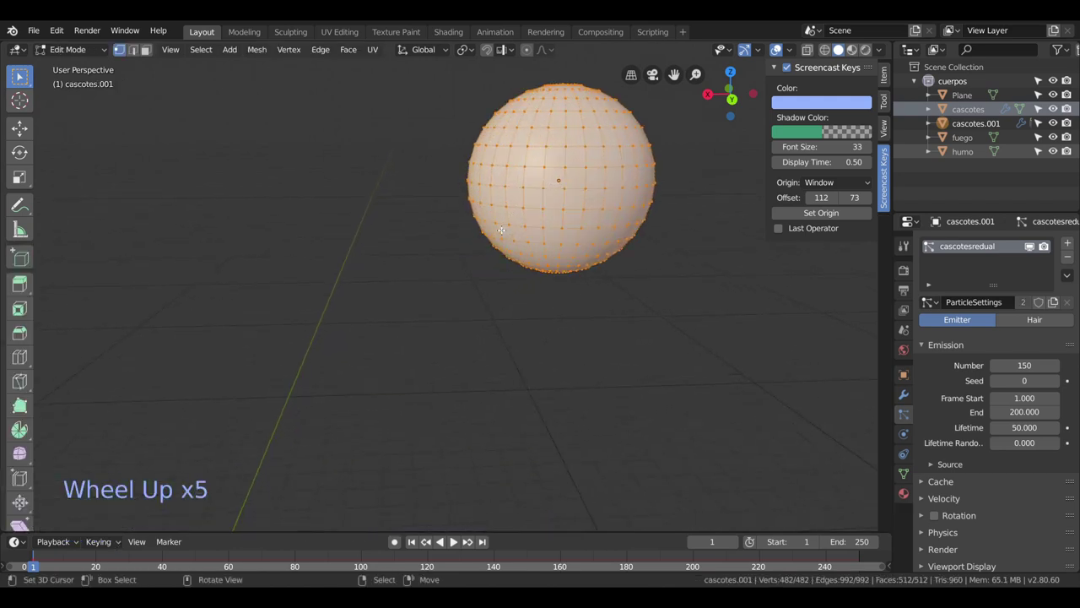
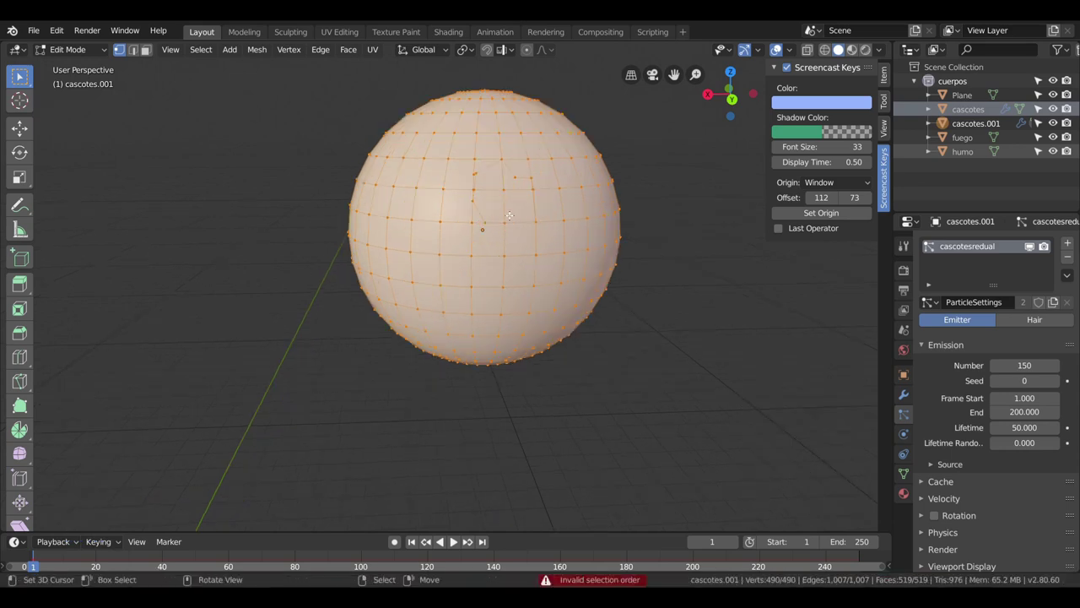
Knife-cut a patch on the sphere and separate it as a new object 'cascotes.002'.
key(ctrl+z)
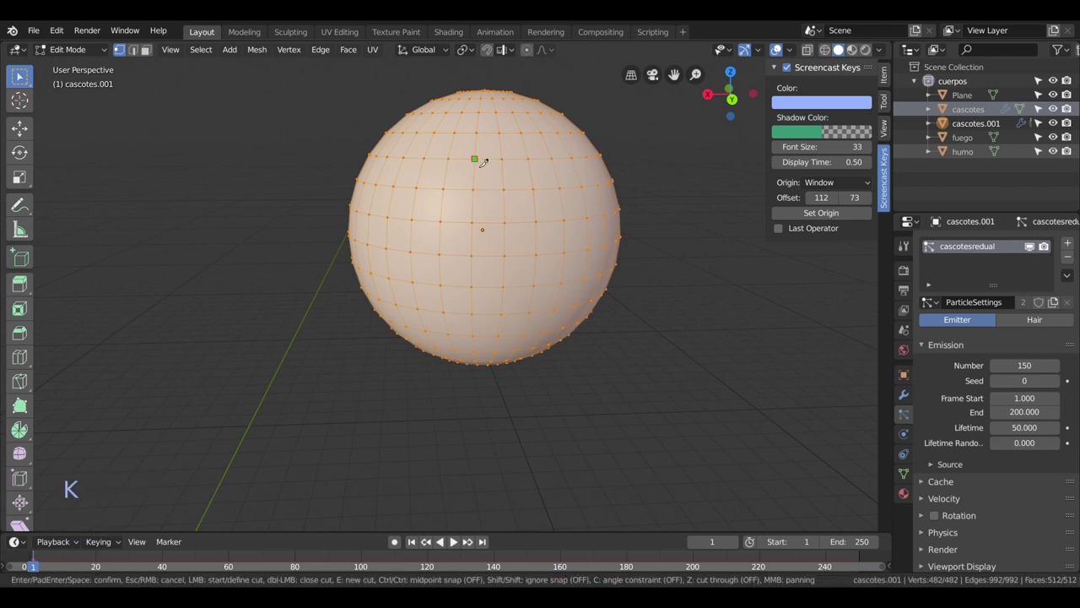
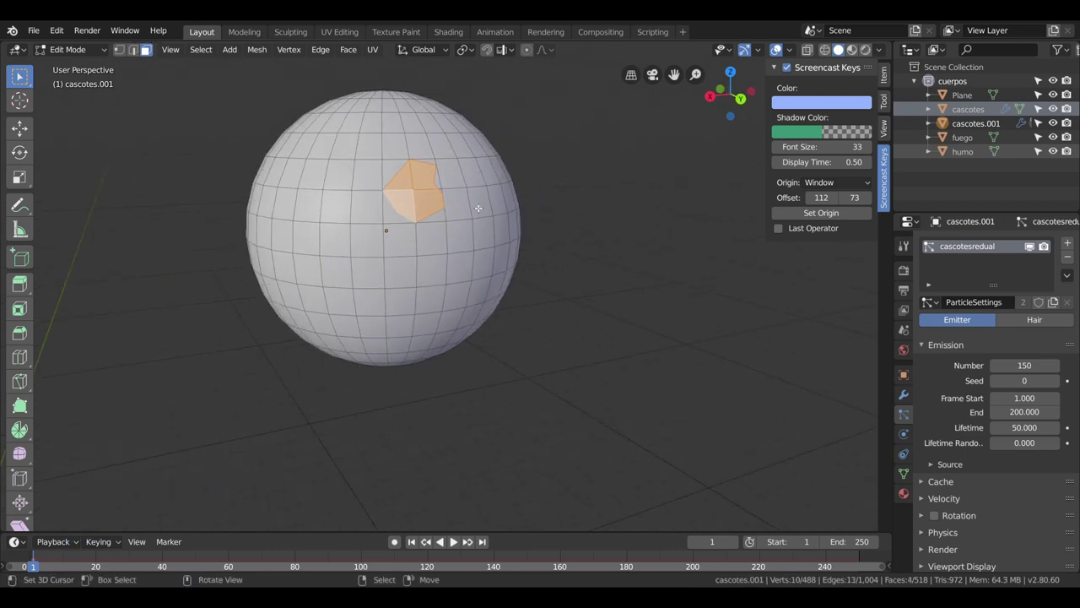
key(p)
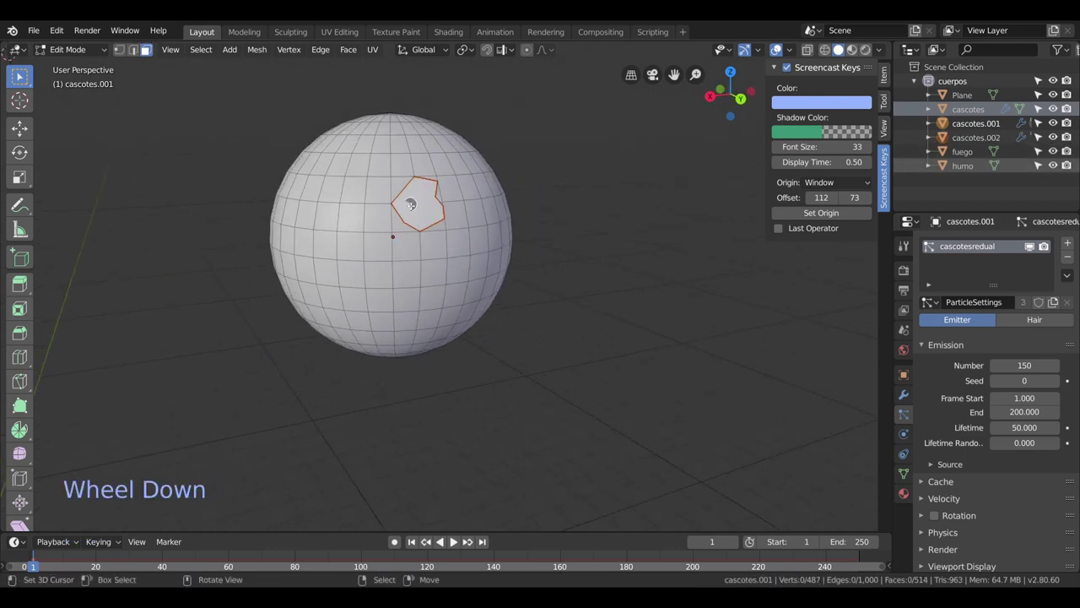
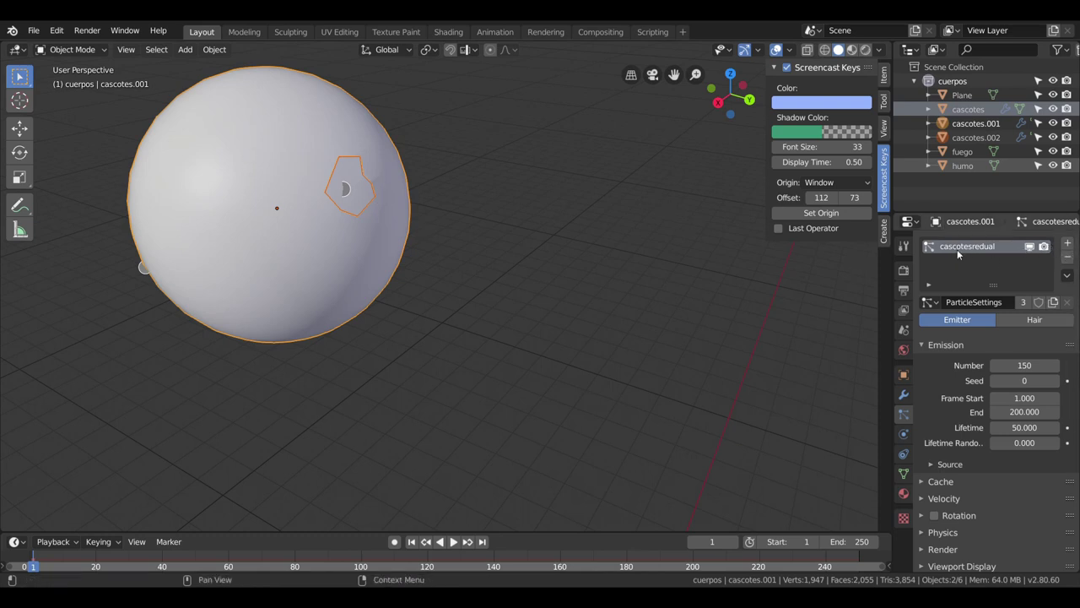
Preview the debris emission and remove the particle system from the cascotes.002 chunk.
click(1076, 261)
scroll(down, 3)
middle_click(349, 355)
middle_click(362, 365)
scroll(down, 3)
right_click(314, 464)
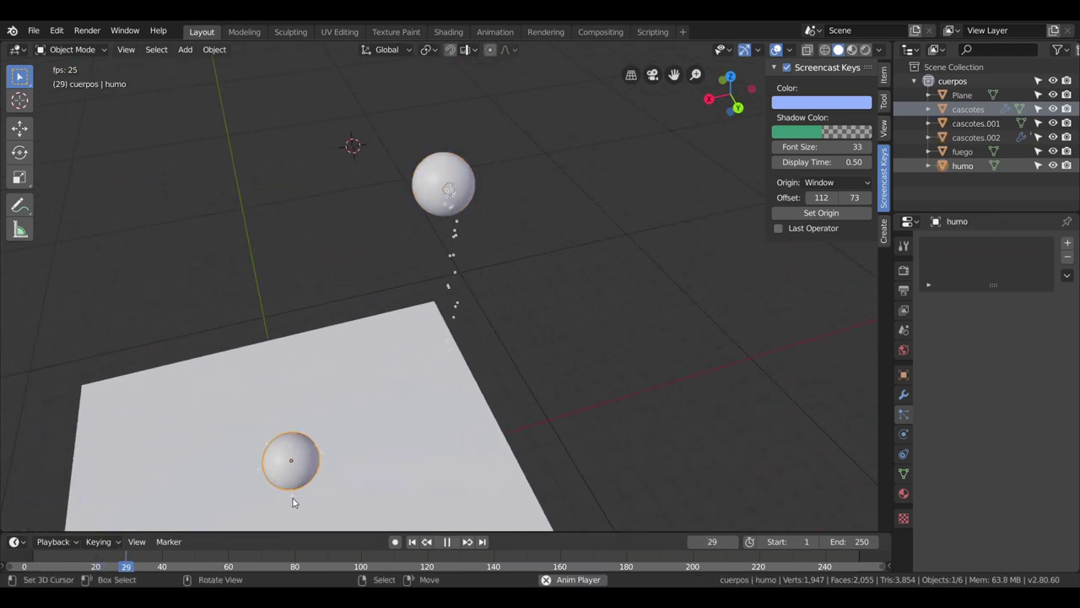
key(space)
scroll(up, 3)
middle_click(477, 227)
right_click(483, 179)
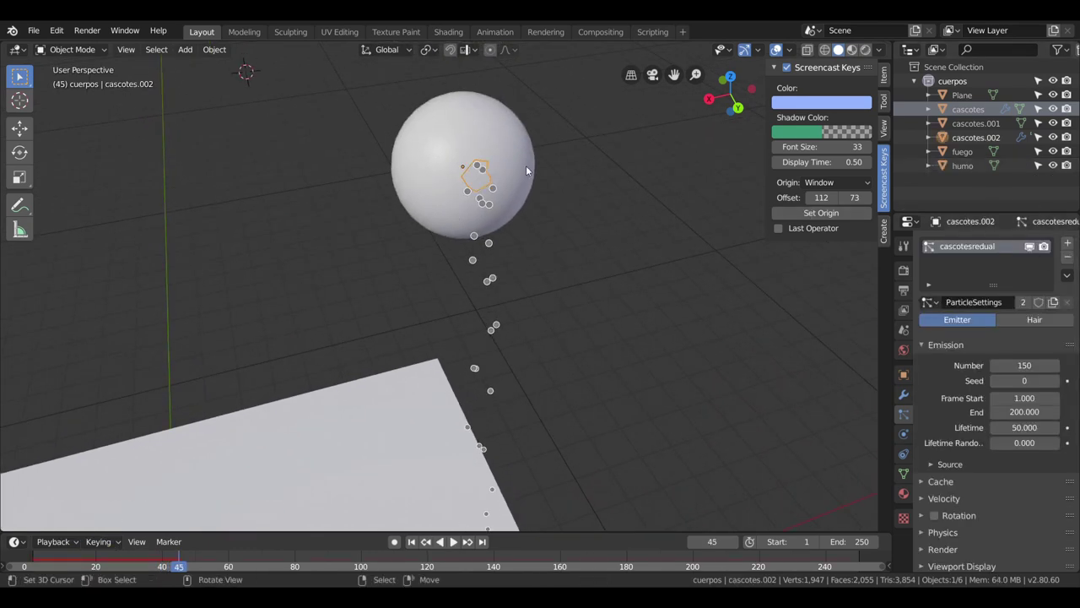
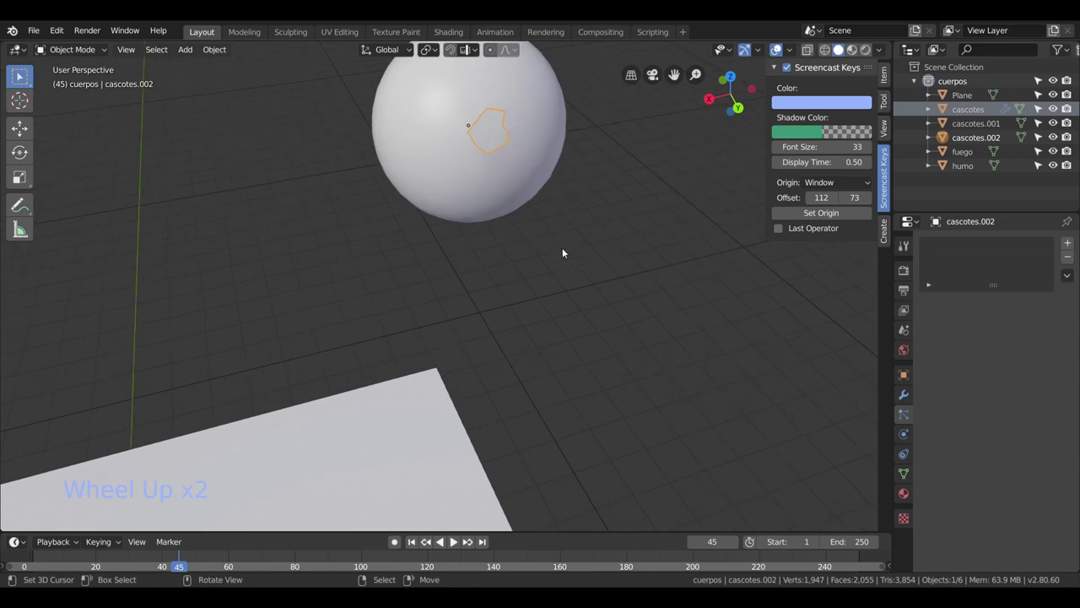
middle_click(542, 154)
scroll(up, 3)
Move the cascotes.002 patch off the sphere and extrude it into a solid chunk in Edit Mode.
middle_click(526, 257)
key(g)
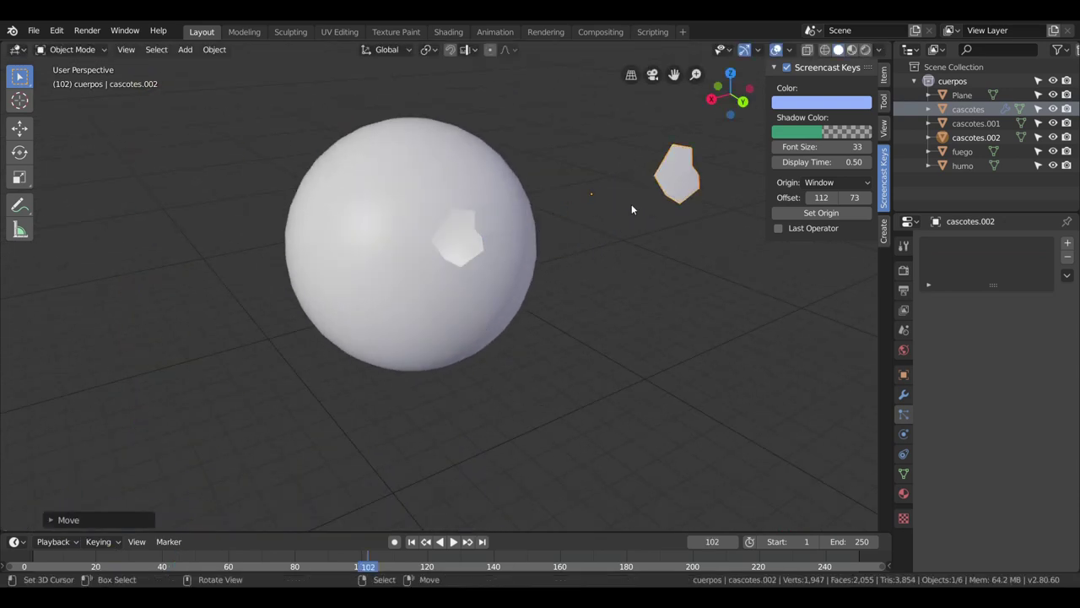
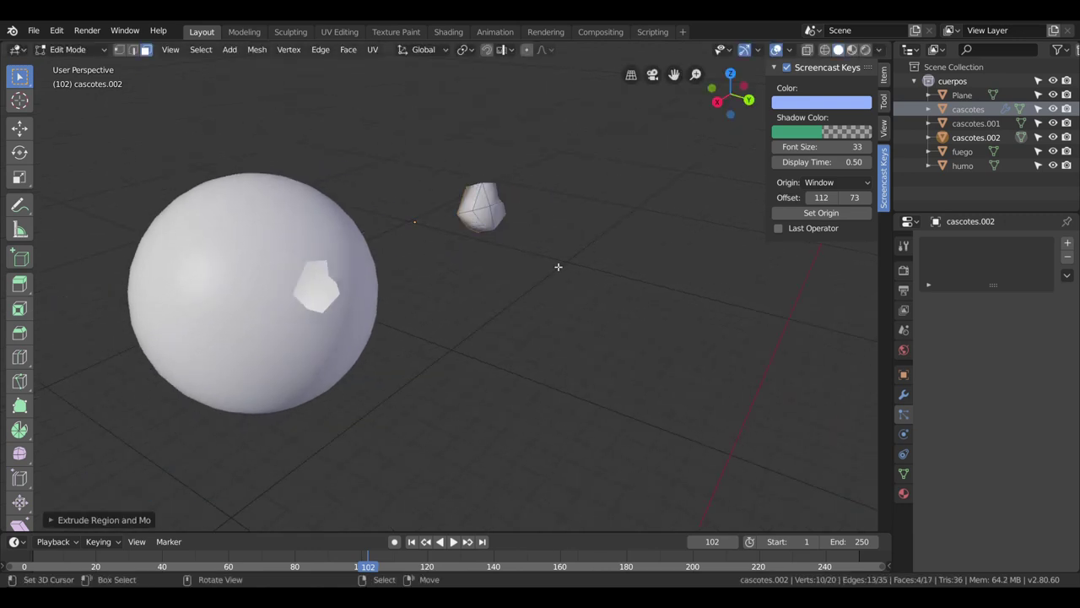
key(shift+s)
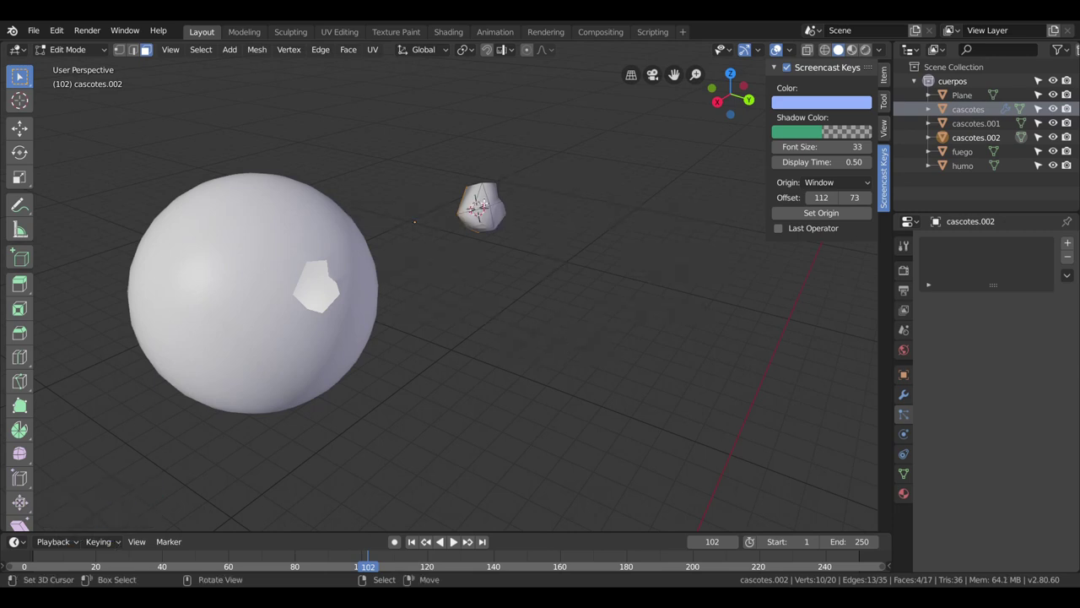
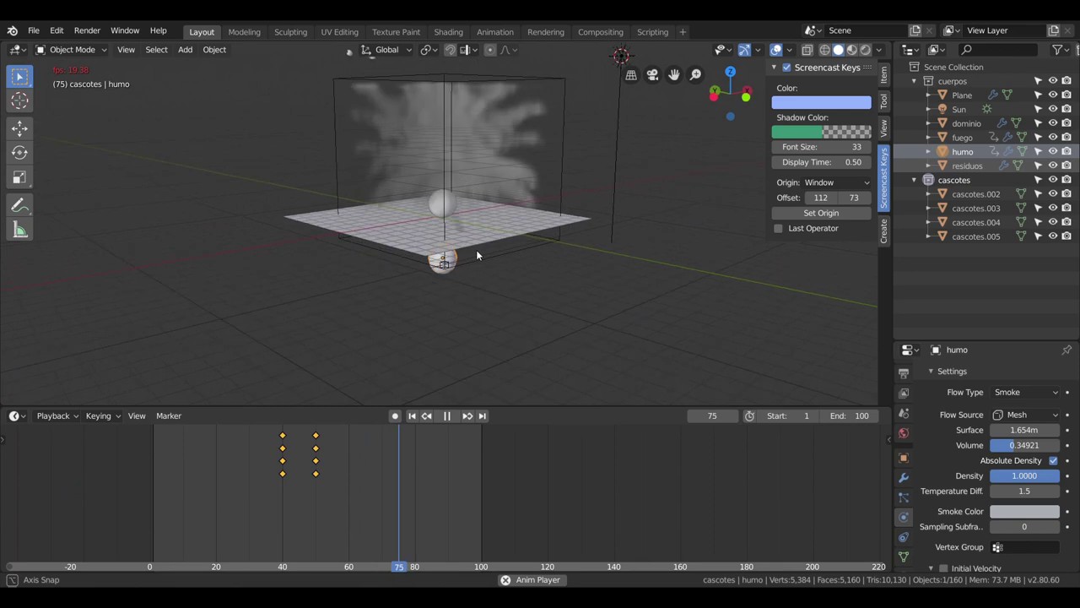
scroll(up, 3)
middle_click(487, 228)
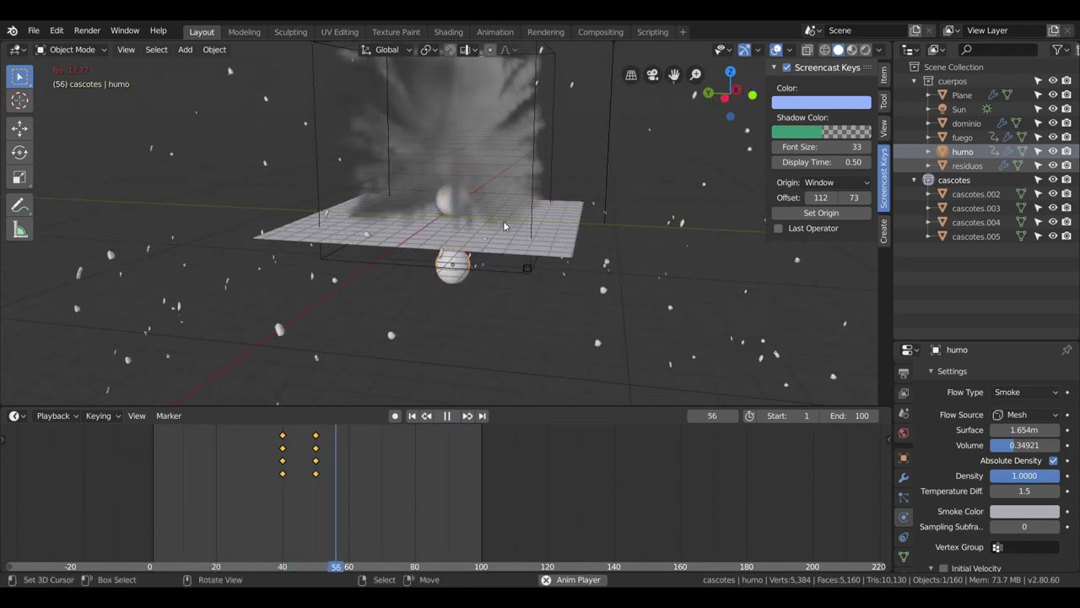
scroll(up, 3)
right_click(450, 201)
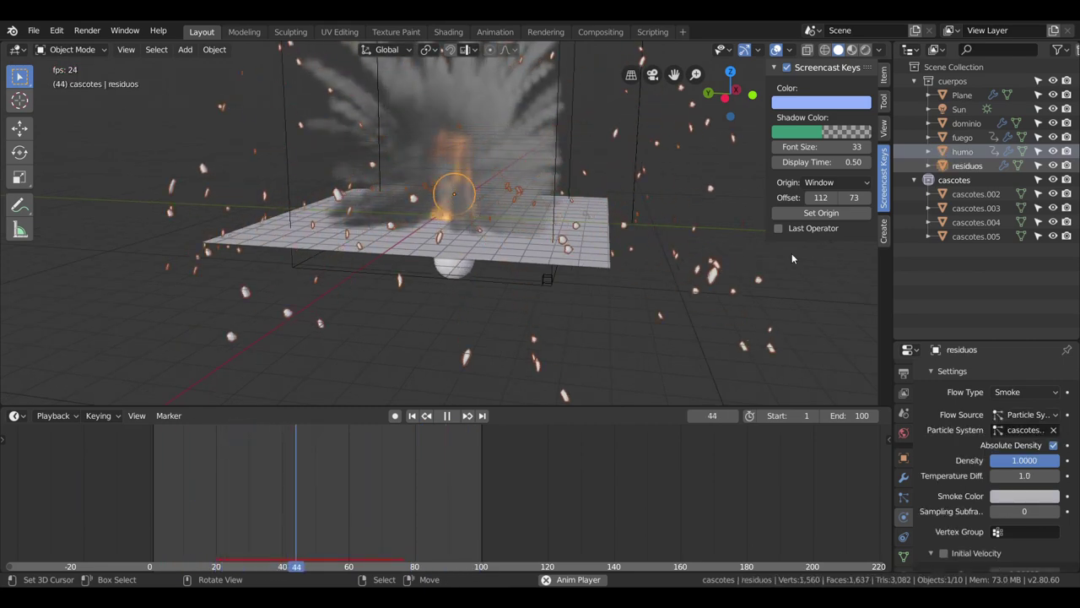
key(space)
click(971, 142)
click(973, 155)
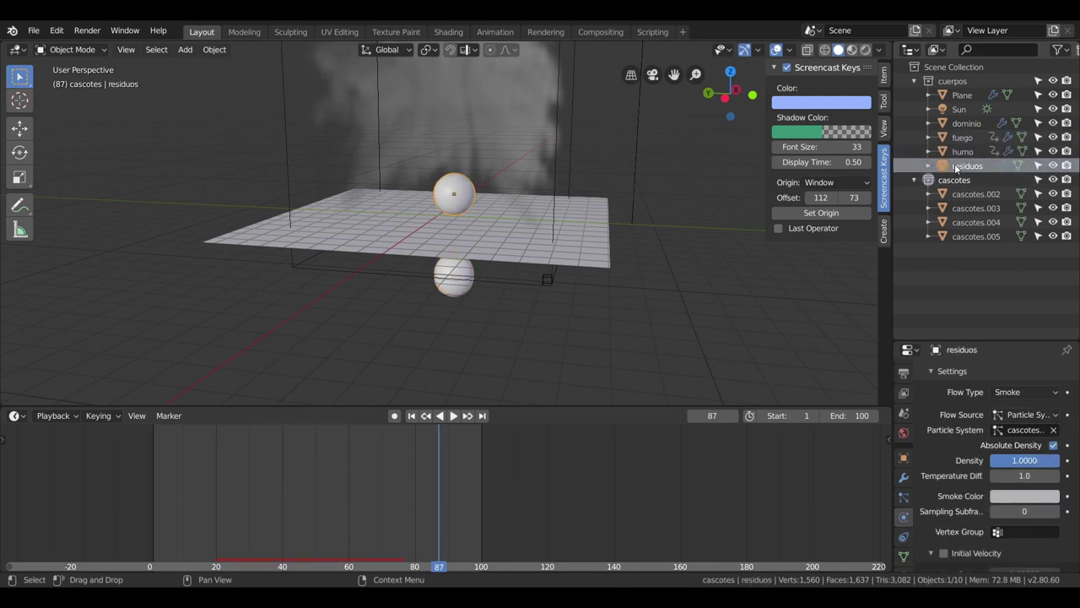
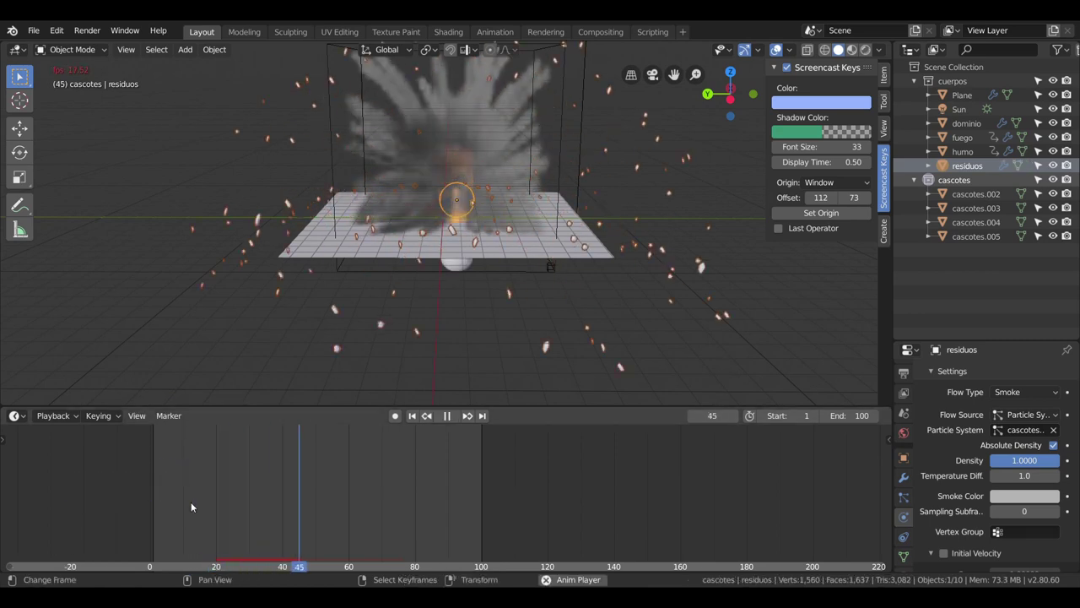
key(space)
click(201, 490)
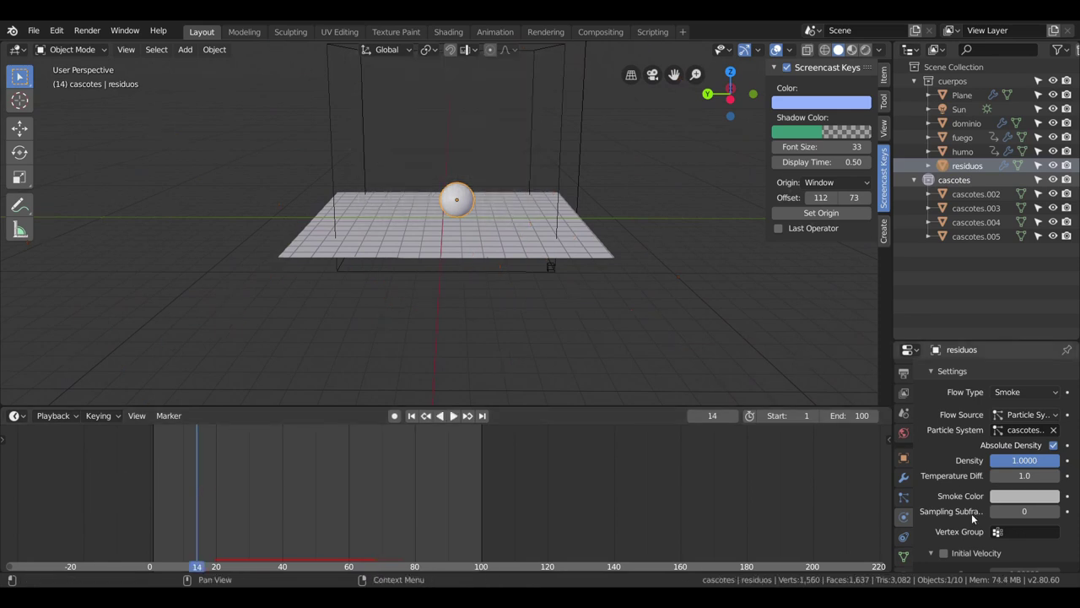
scroll(down, 3)
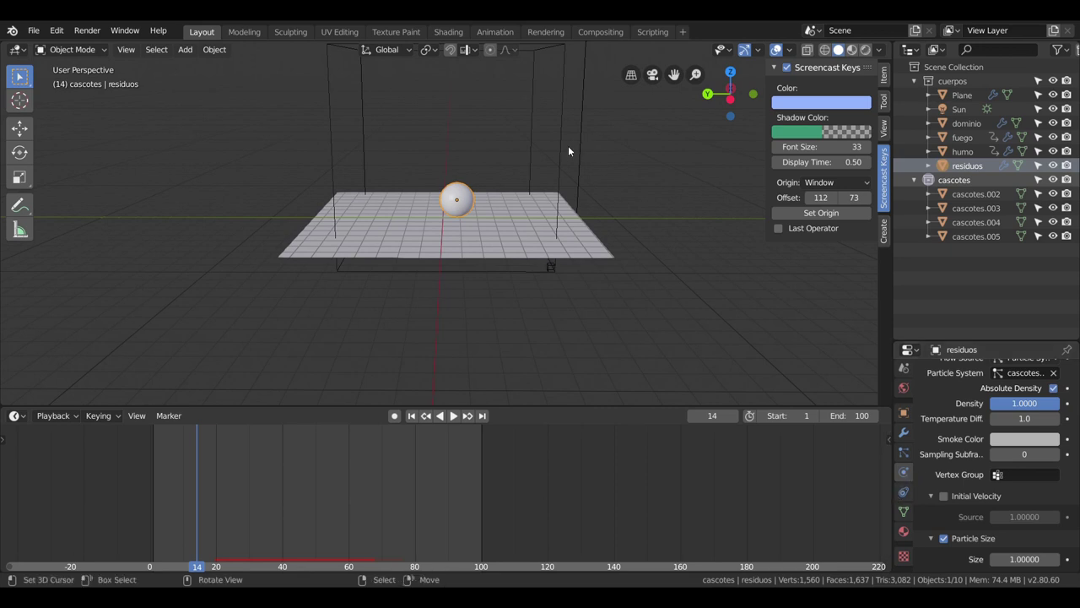
scroll(down, 3)
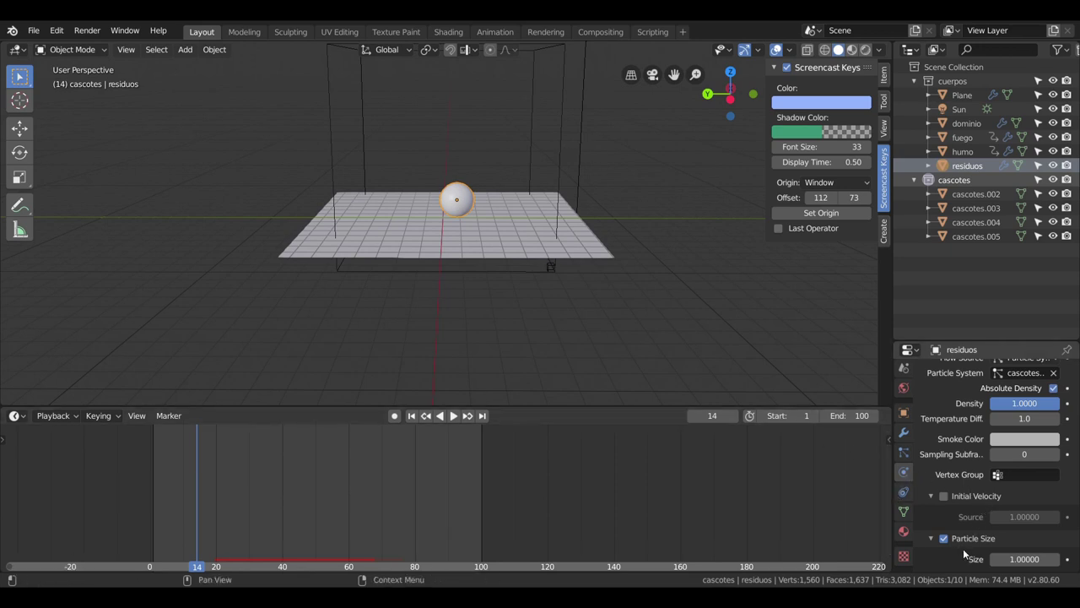
click(907, 456)
scroll(down, 3)
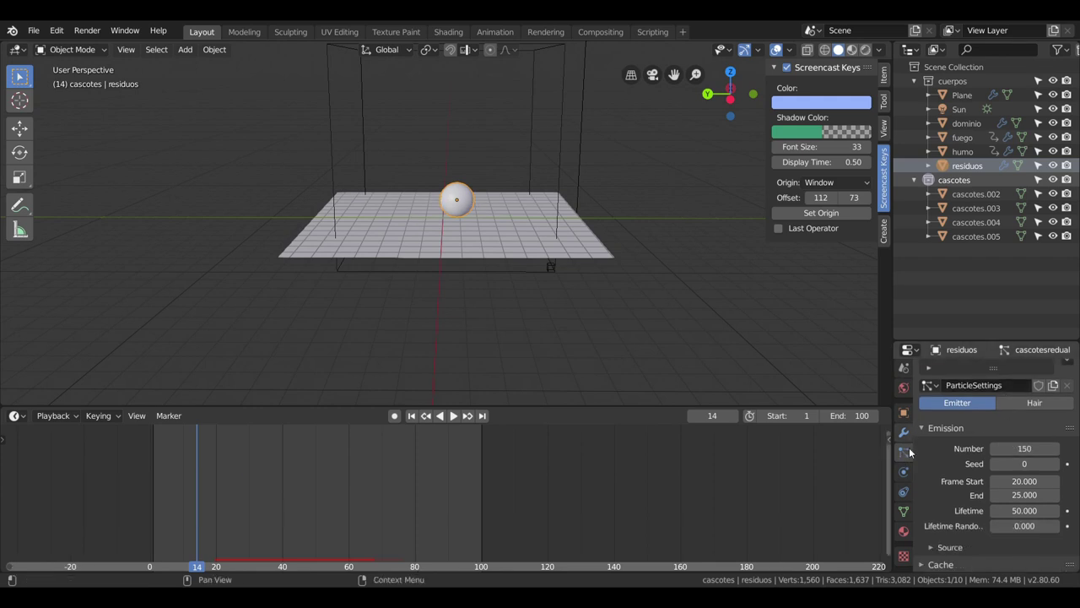
scroll(down, 3)
scroll(down, 3)
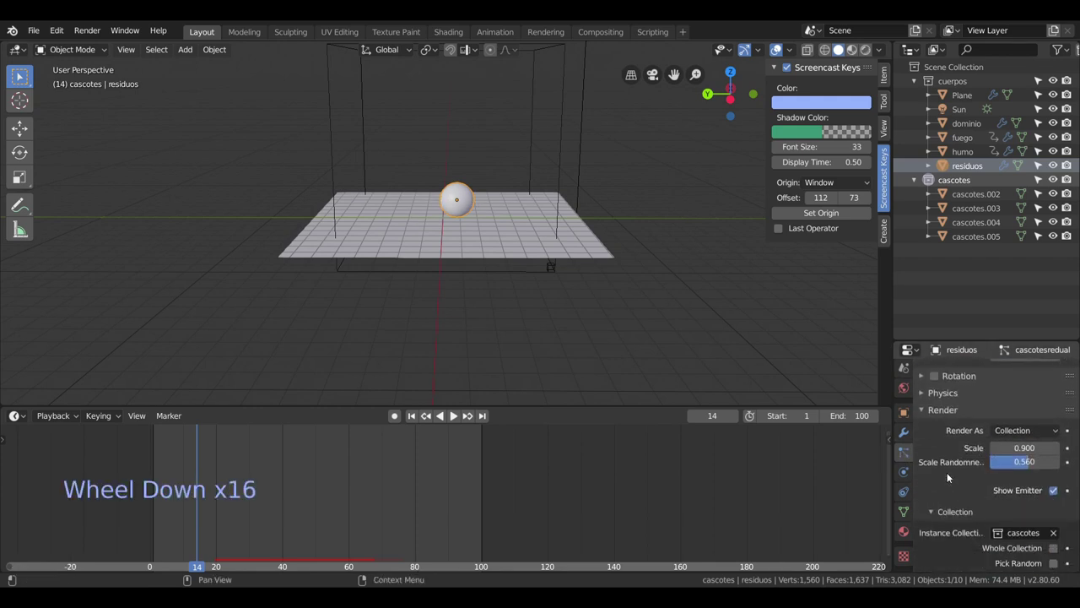
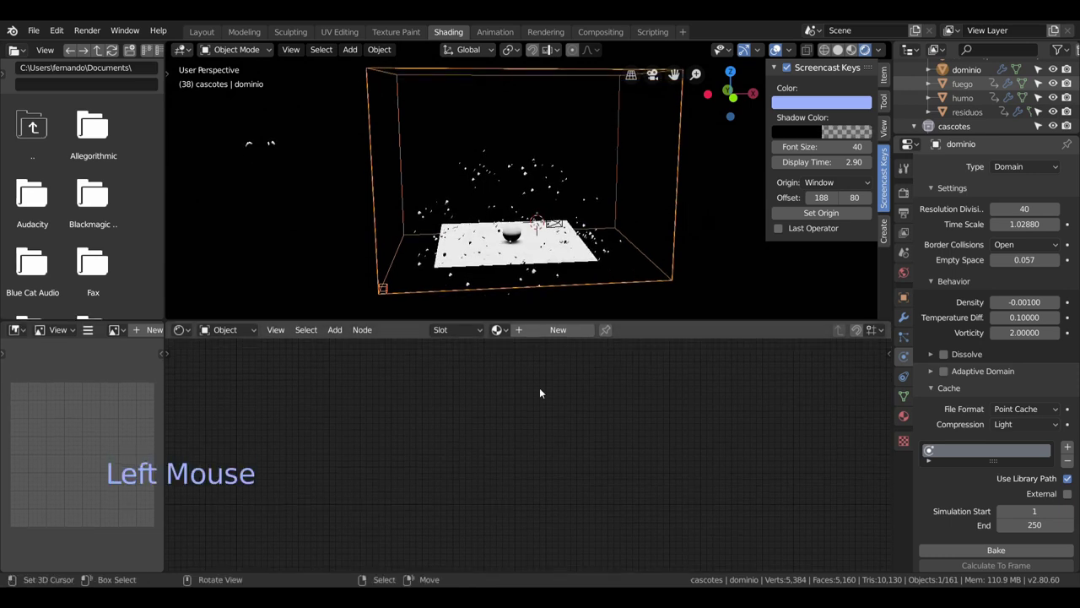
Assign a new material to the 'dominio' domain and replay the smoke simulation to frame 72.
click(908, 415)
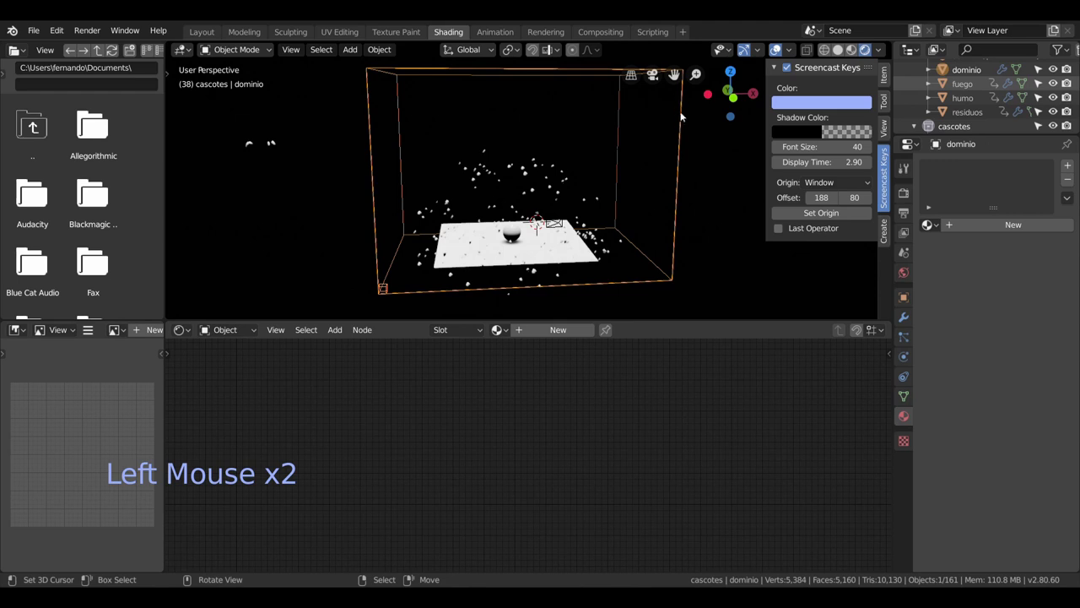
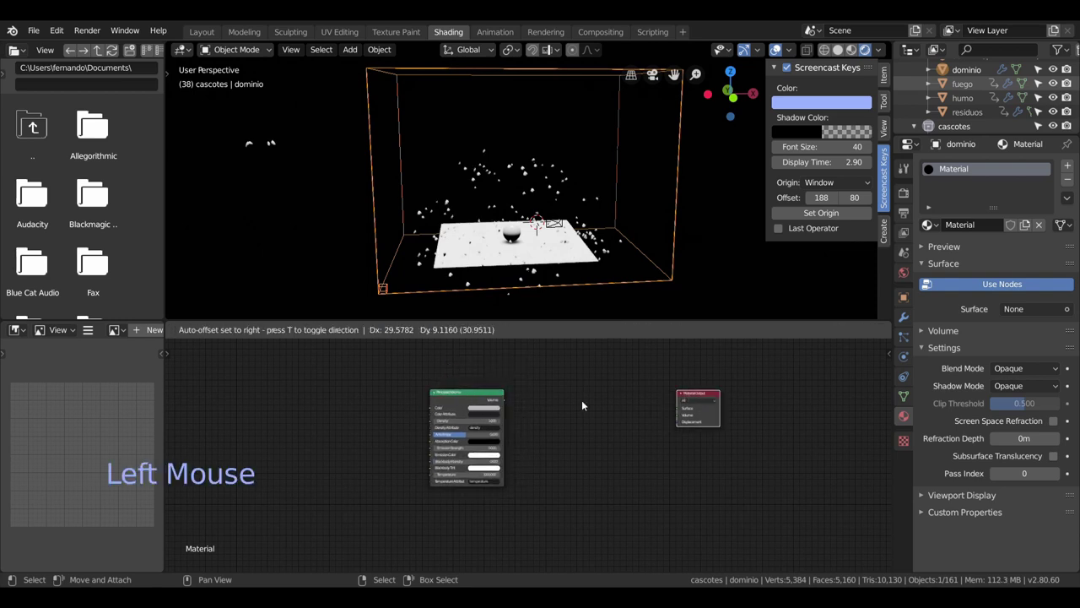
scroll(up, 3)
click(522, 392)
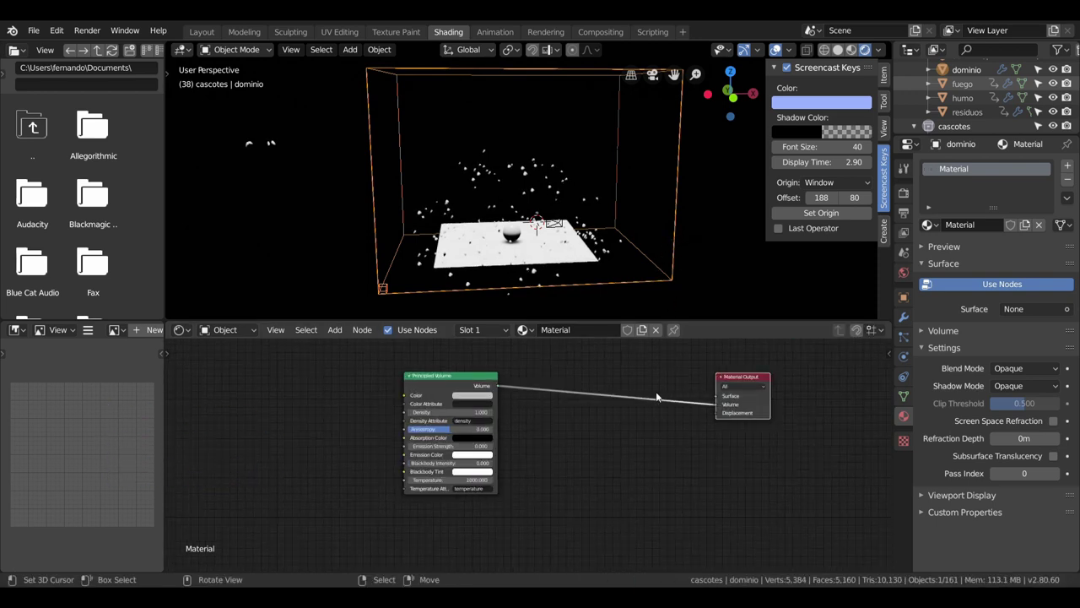
key(space)
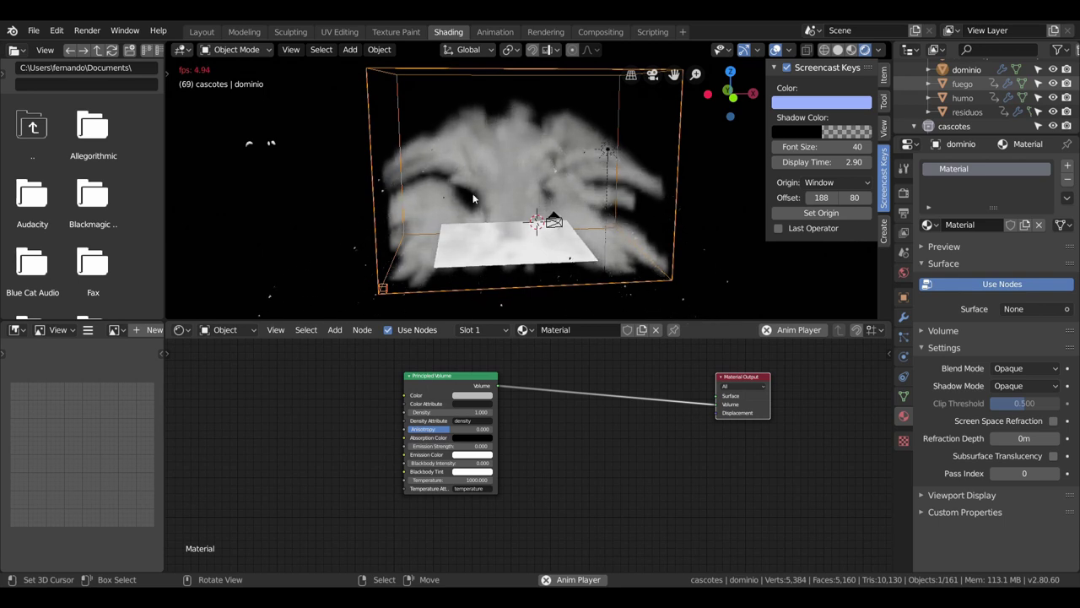
key(space)
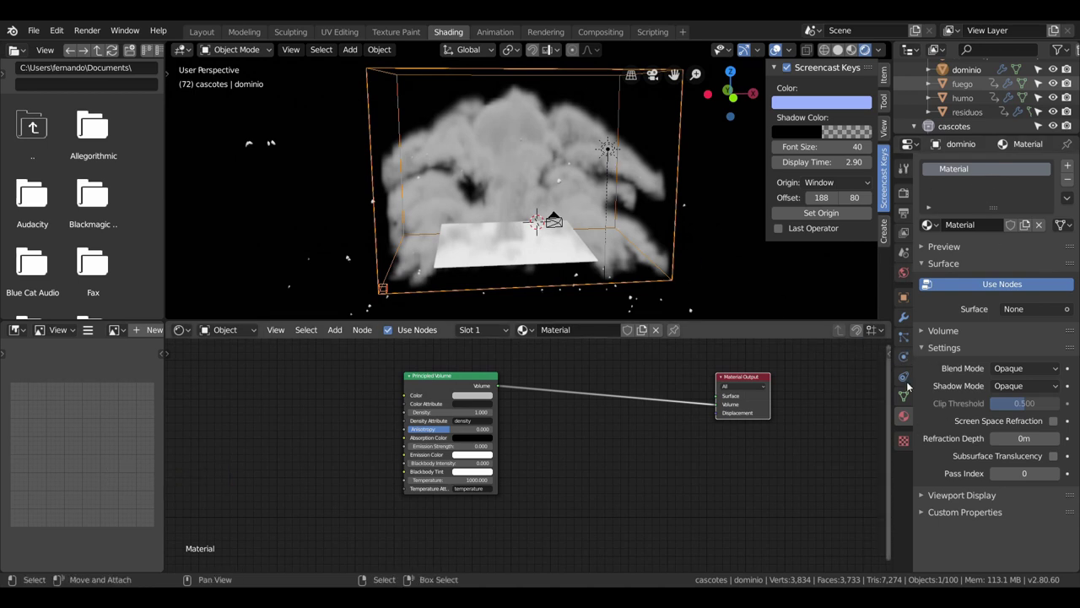
Review the Eevee Volumetrics render settings and expand the tile size choices, currently 2px.
click(909, 196)
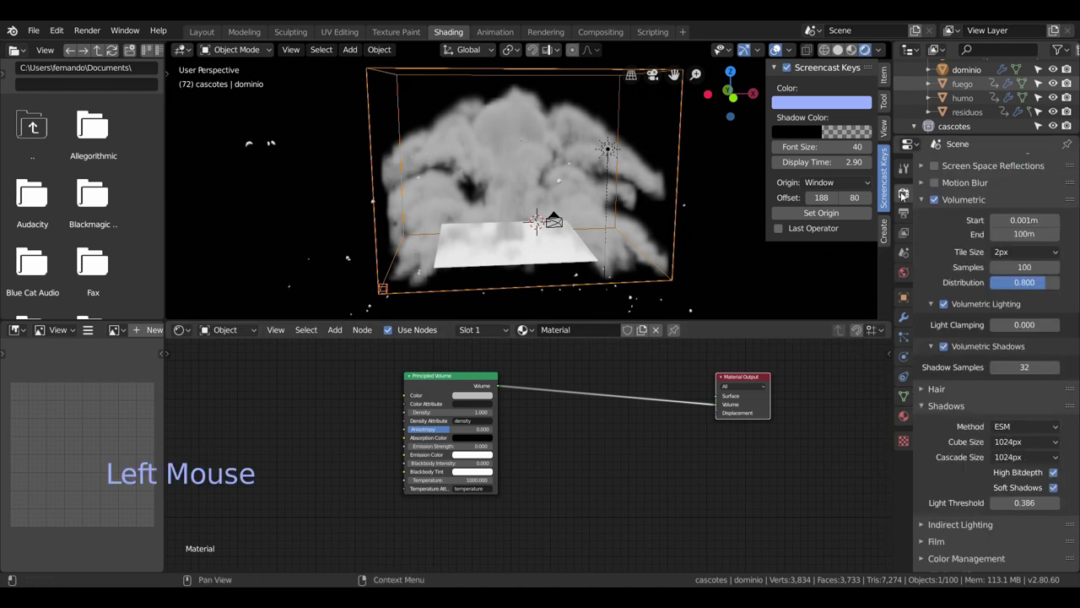
scroll(down, 3)
scroll(down, 3)
scroll(up, 3)
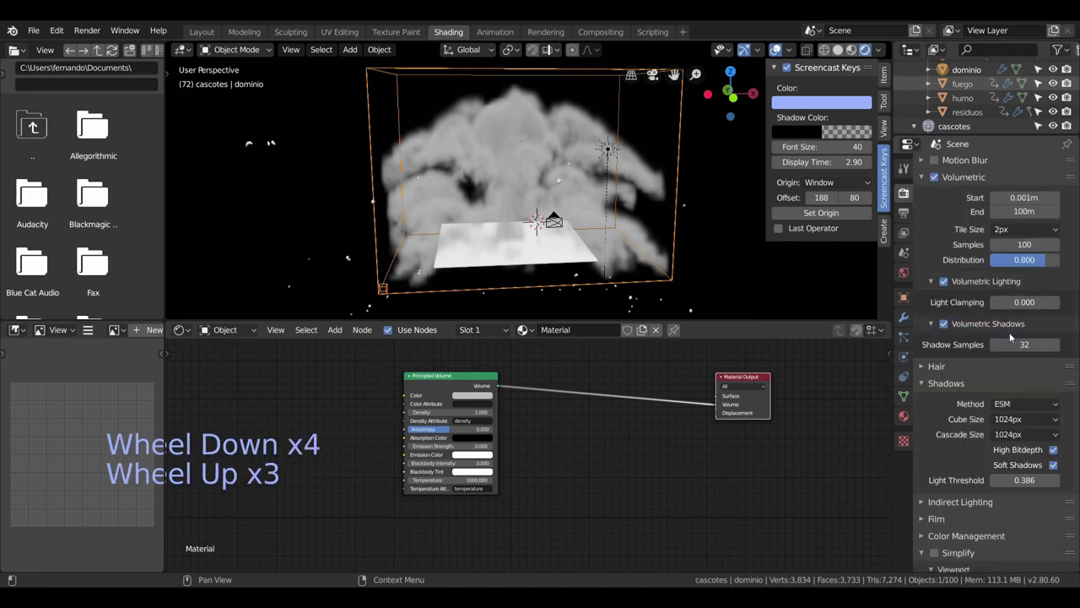
scroll(up, 3)
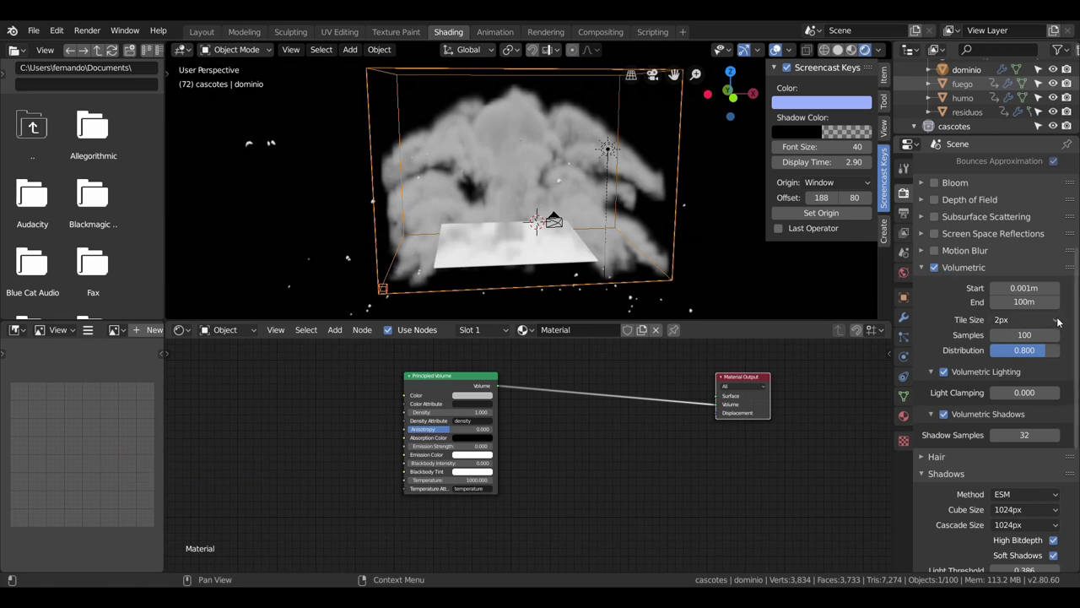
click(1061, 322)
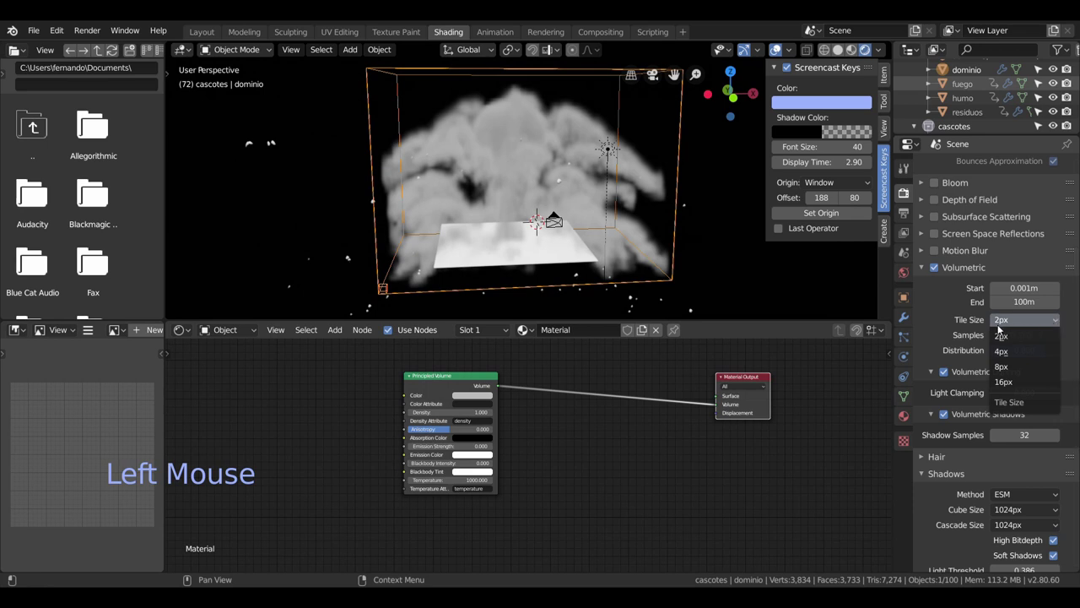
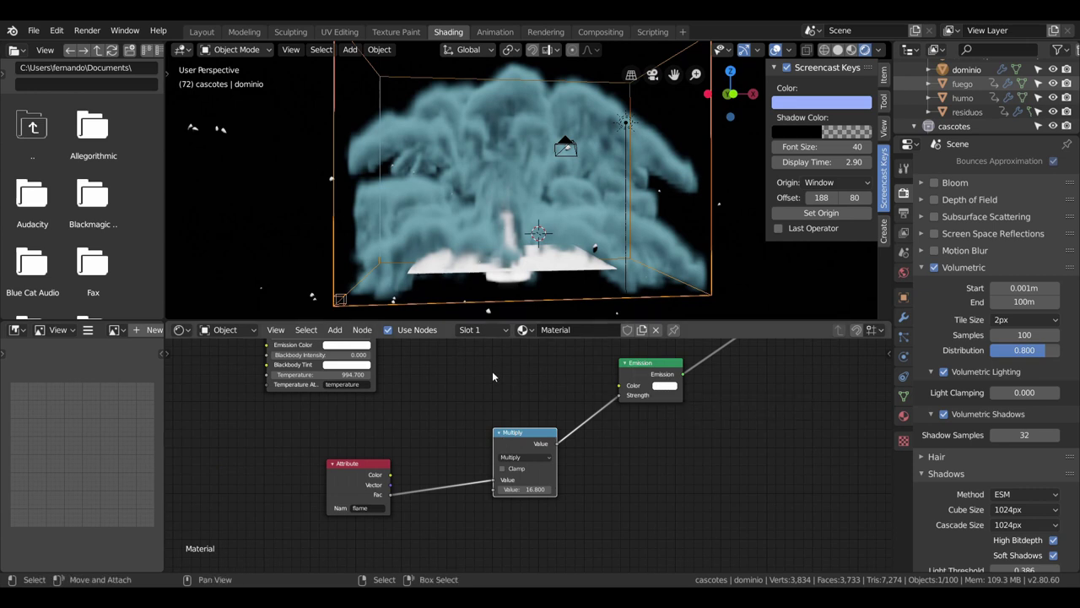
Add a ColorRamp with yellow and red stops and link its Color to the Emission Color.
key(shift+a)
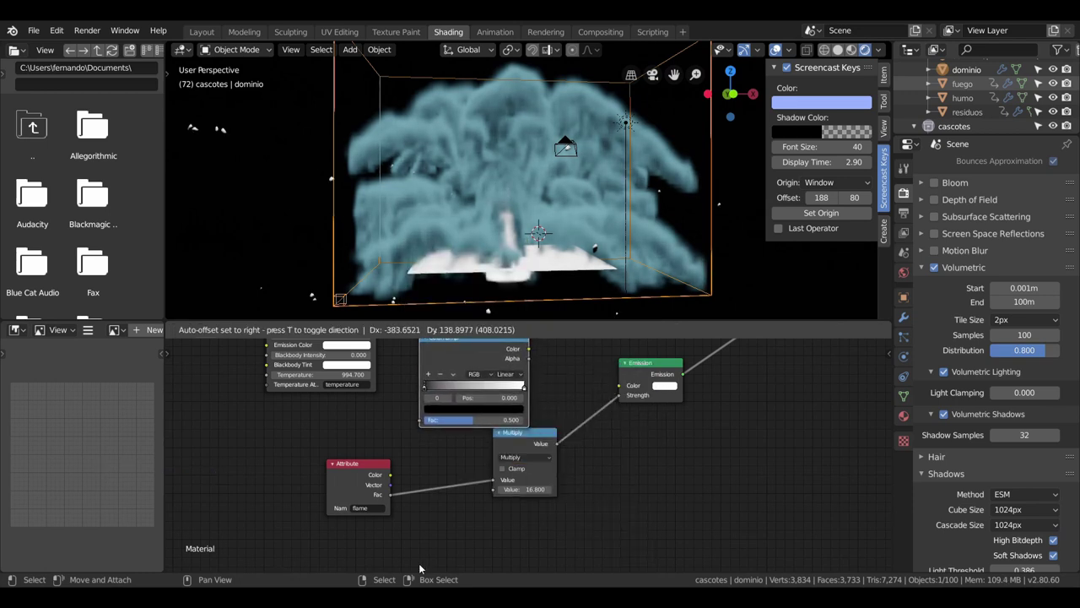
click(441, 409)
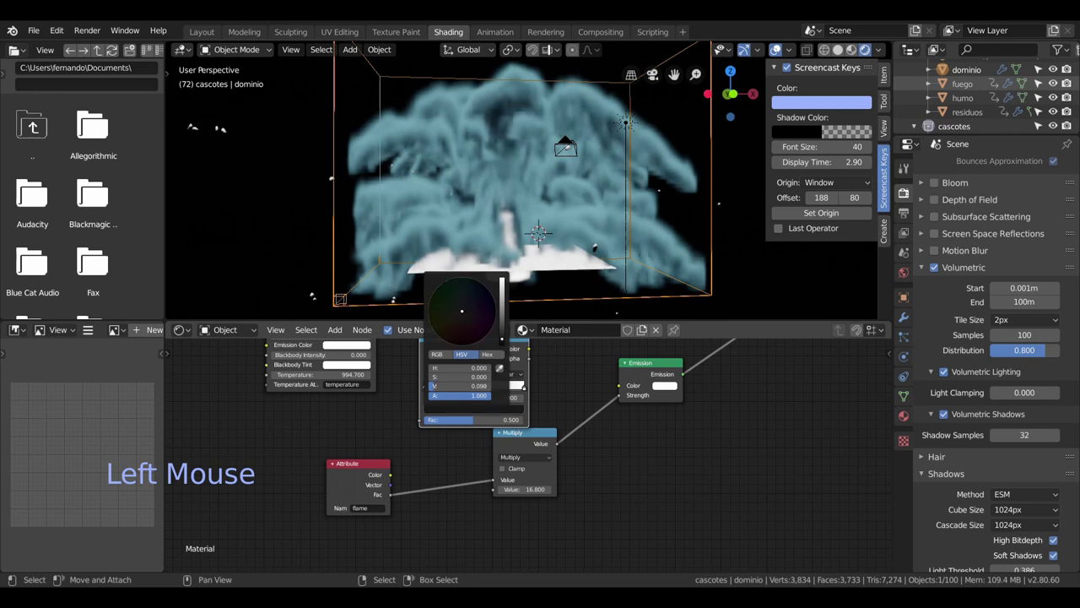
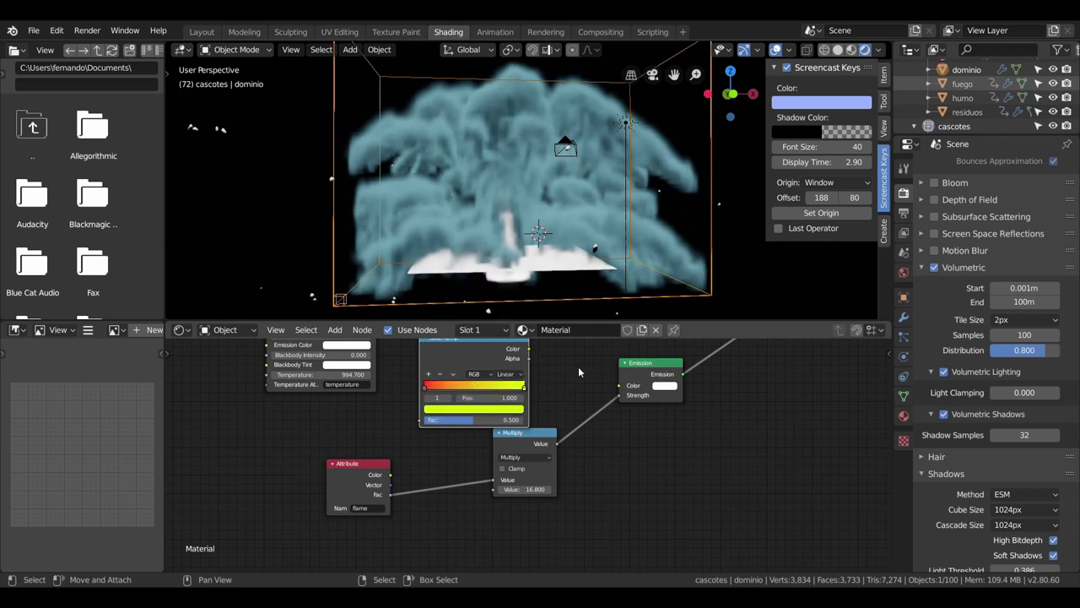
click(545, 353)
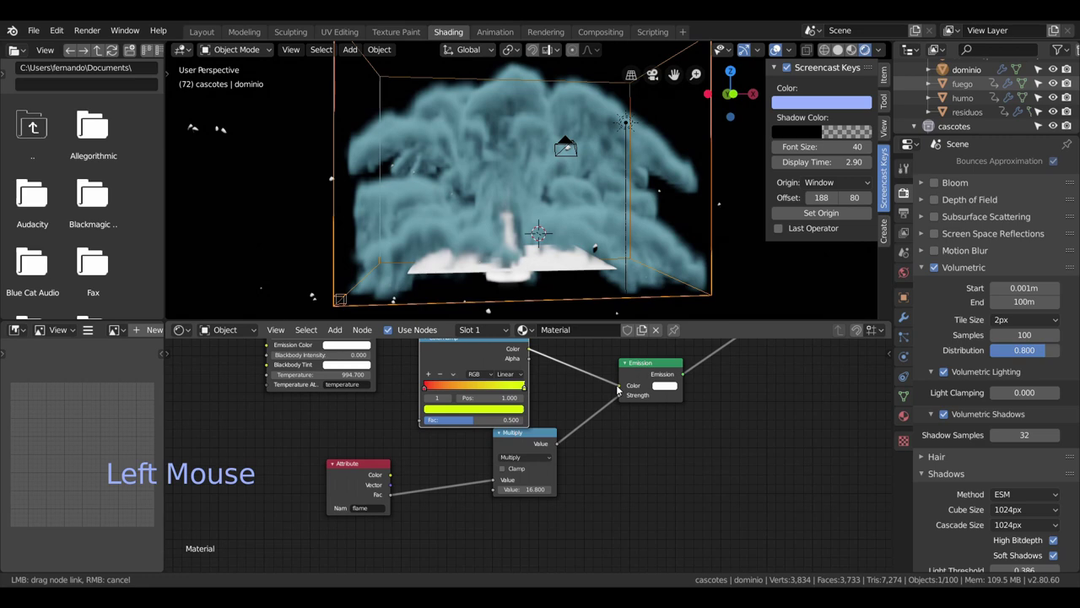
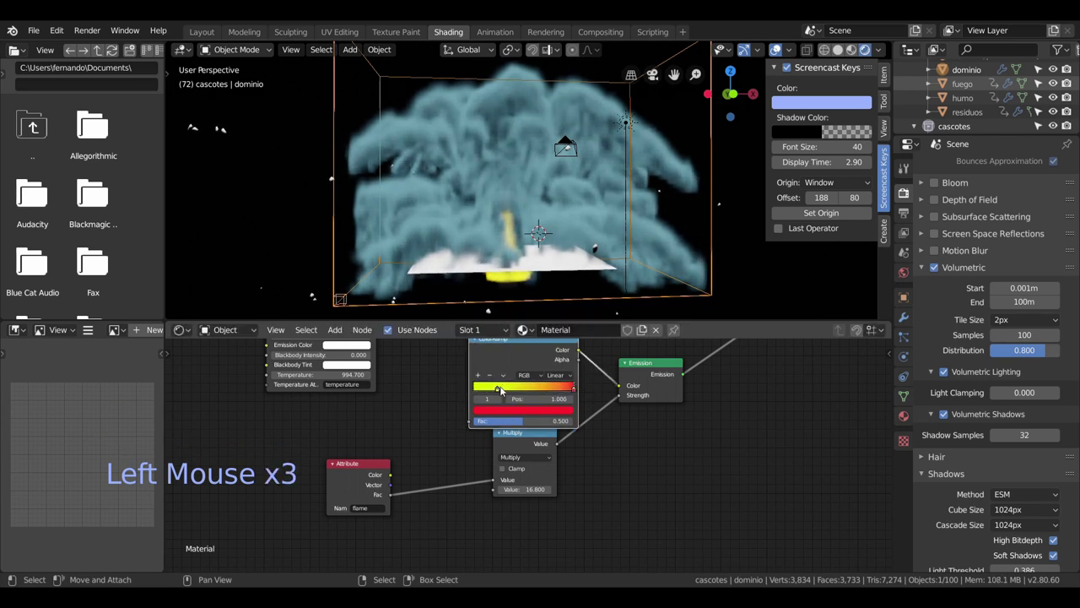
Slide a ramp stop to 0.572 so the flame core glows orange, inspecting it in the viewport.
click(495, 390)
click(567, 388)
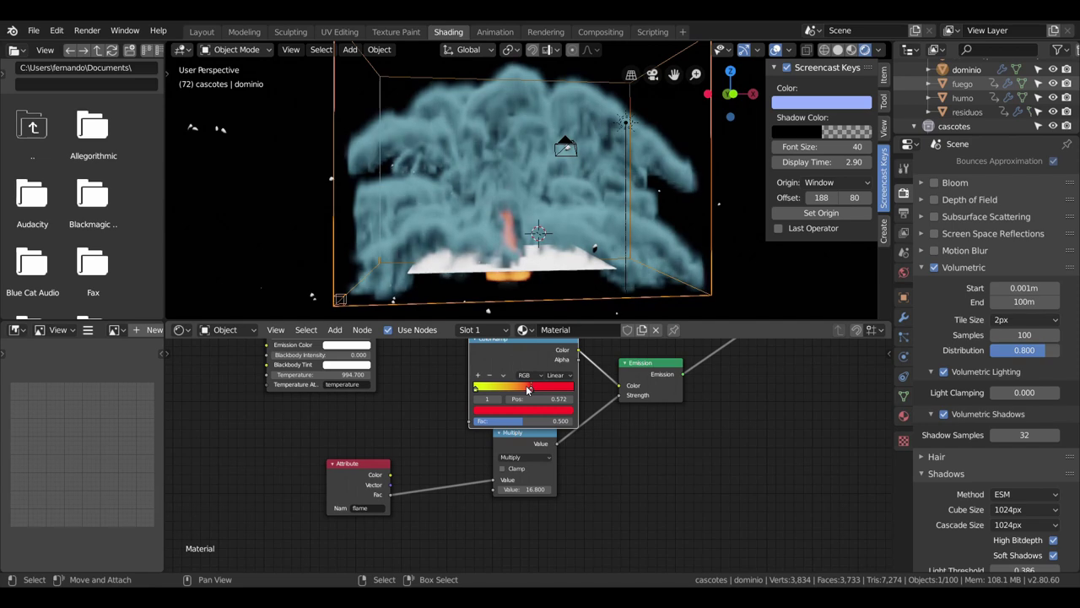
scroll(down, 3)
scroll(up, 3)
scroll(down, 3)
scroll(down, 3)
middle_click(527, 247)
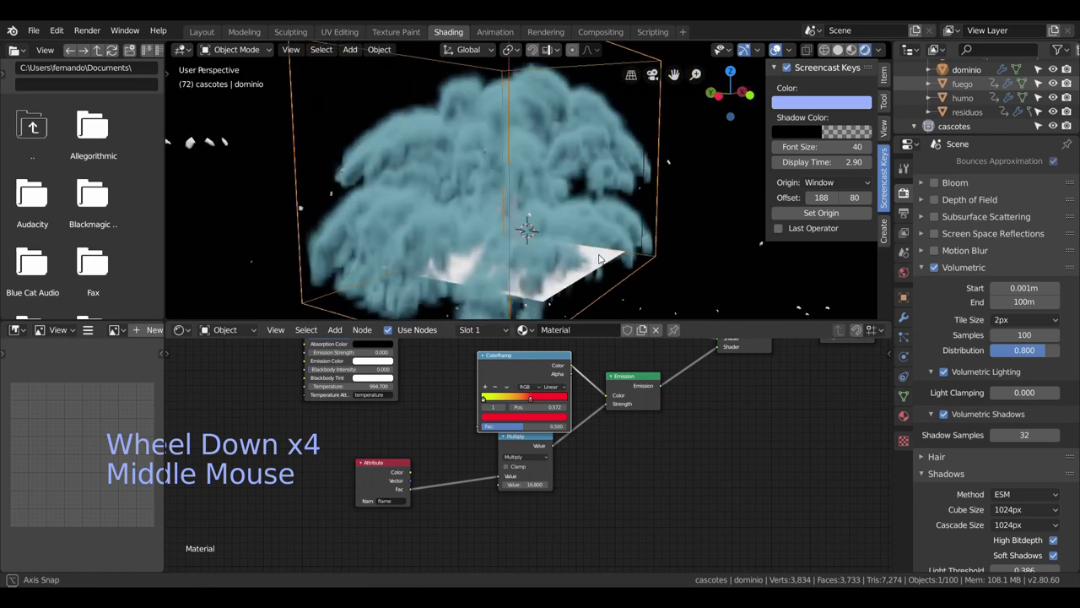
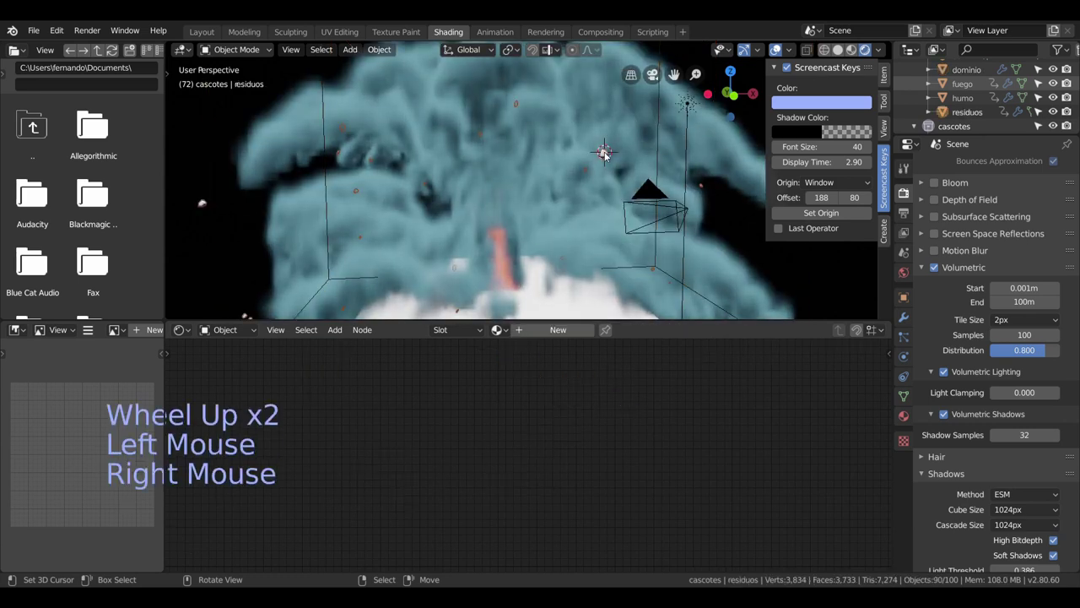
Assign Material.003 to the debris chunk and preview the explosion playing.
scroll(down, 3)
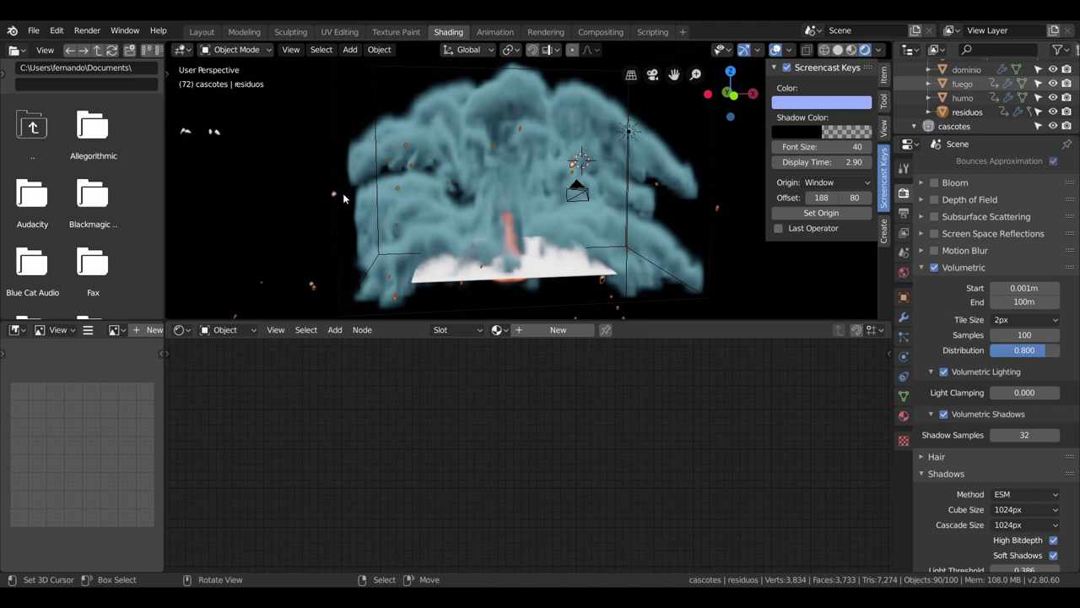
scroll(down, 3)
middle_click(605, 257)
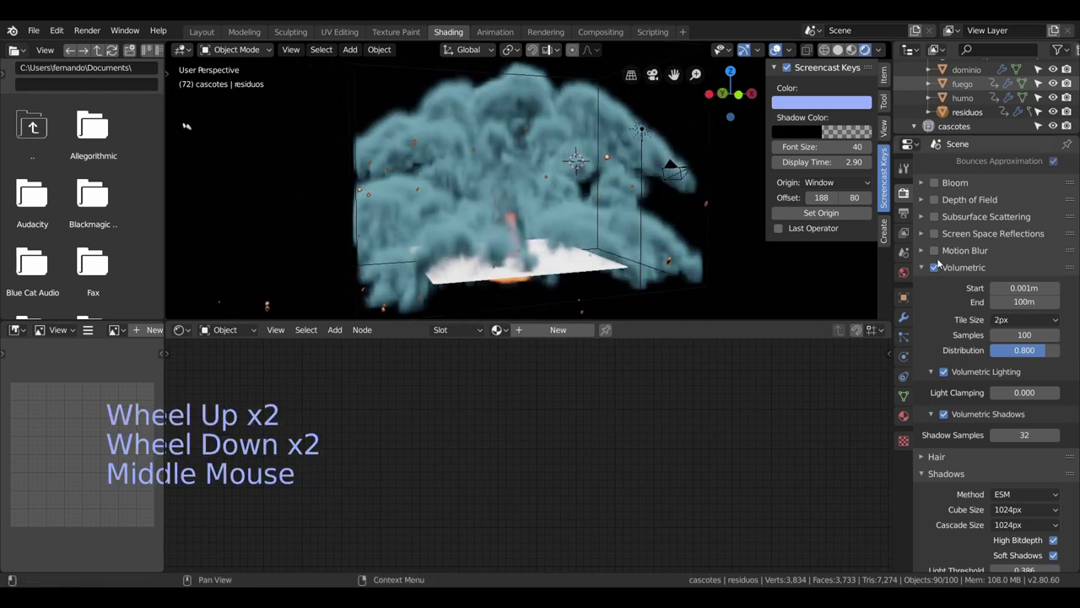
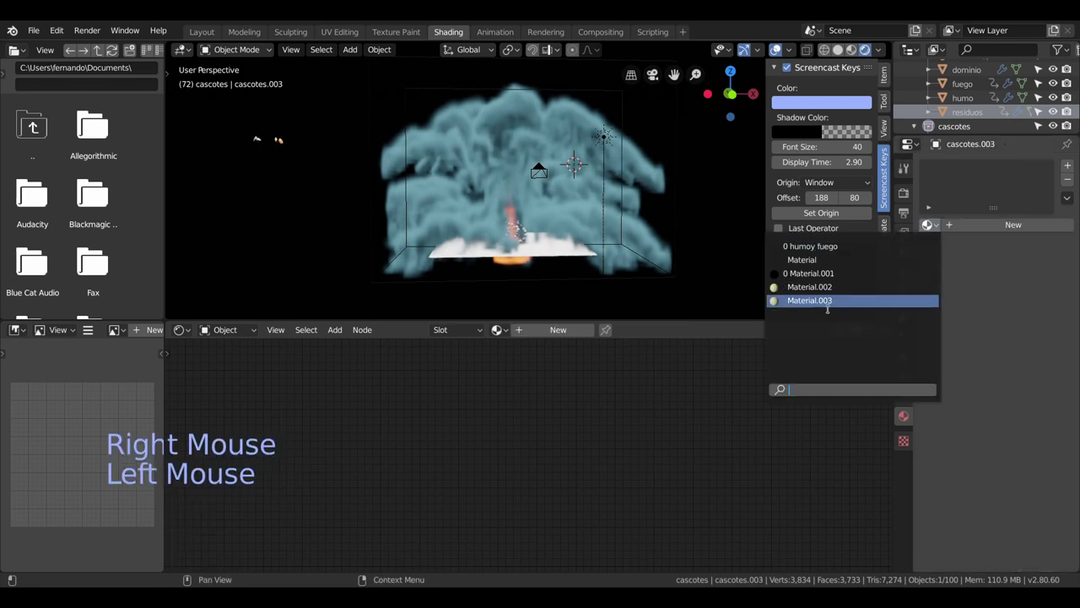
scroll(up, 3)
key(space)
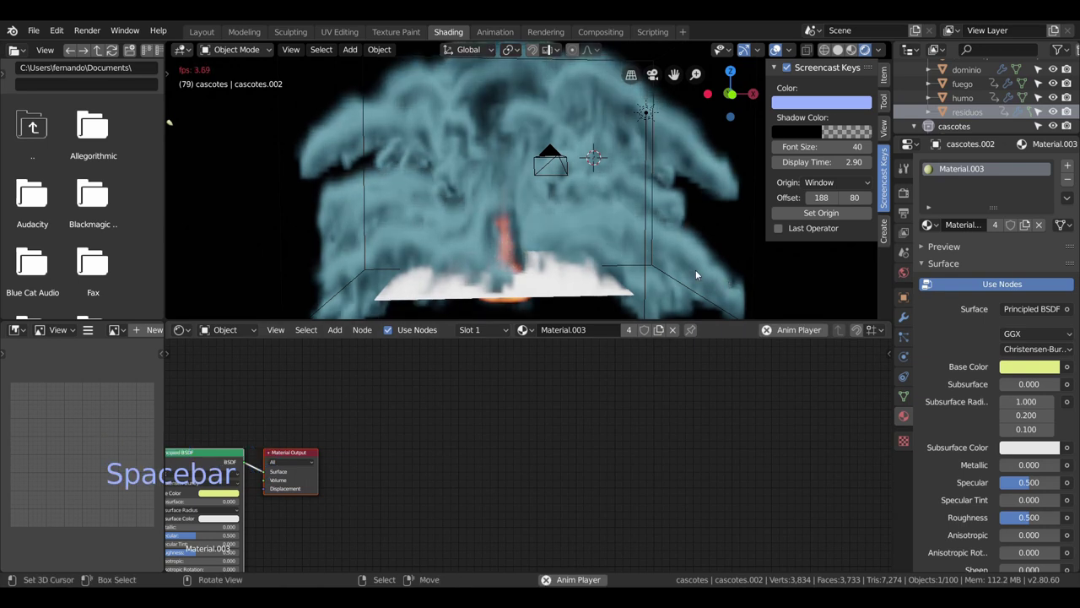
key(space)
key(space)
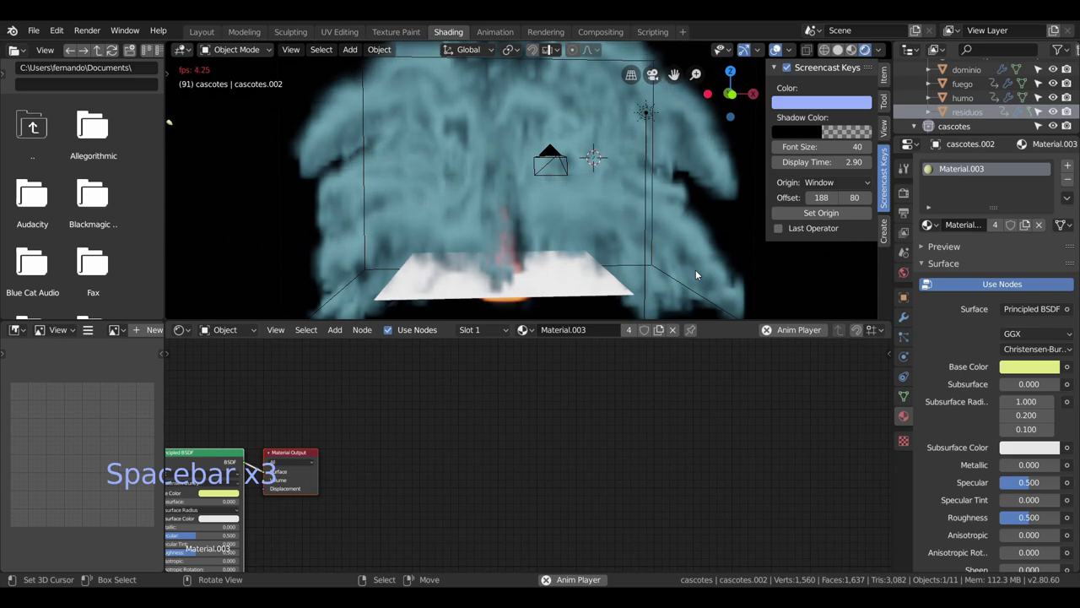
key(space)
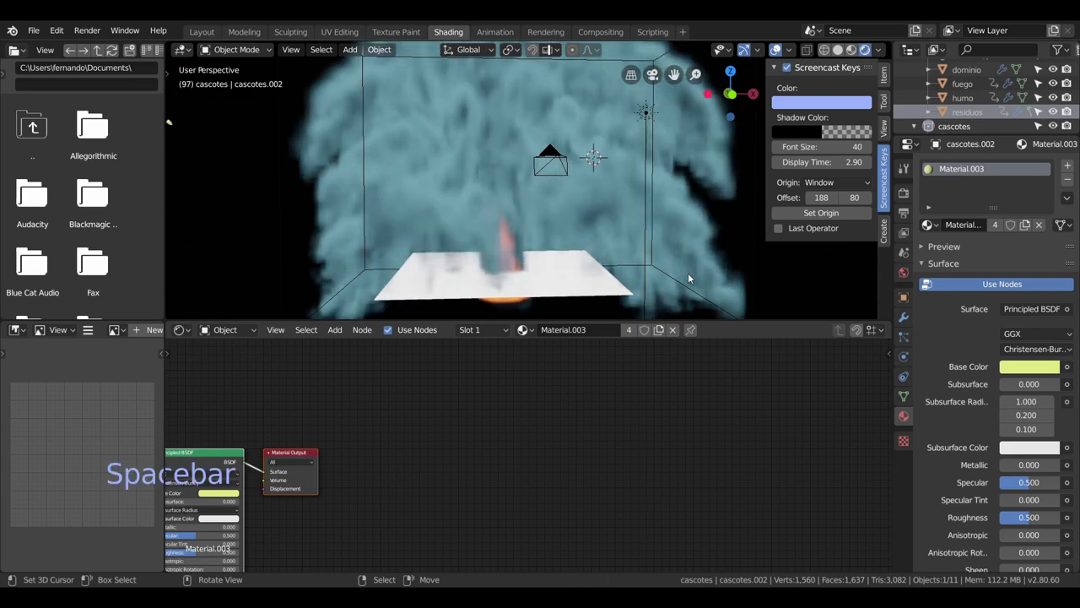
Return to the Layout workspace at frame 0.
scroll(down, 3)
click(217, 29)
click(151, 523)
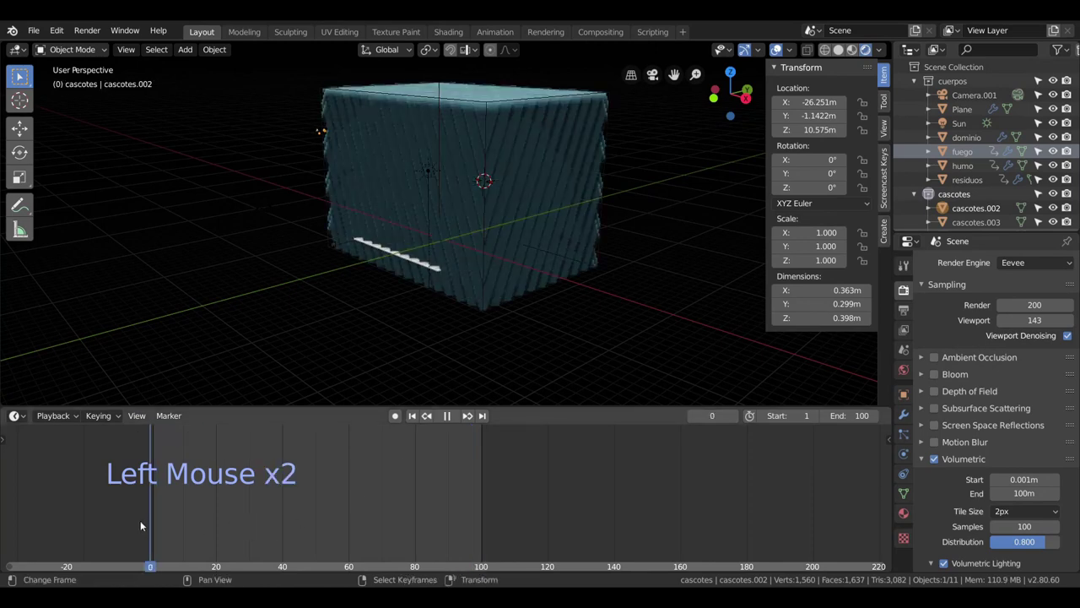
Briefly play the explosion, then enable Ambient Occlusion and Subsurface Scattering for Eevee.
key(space)
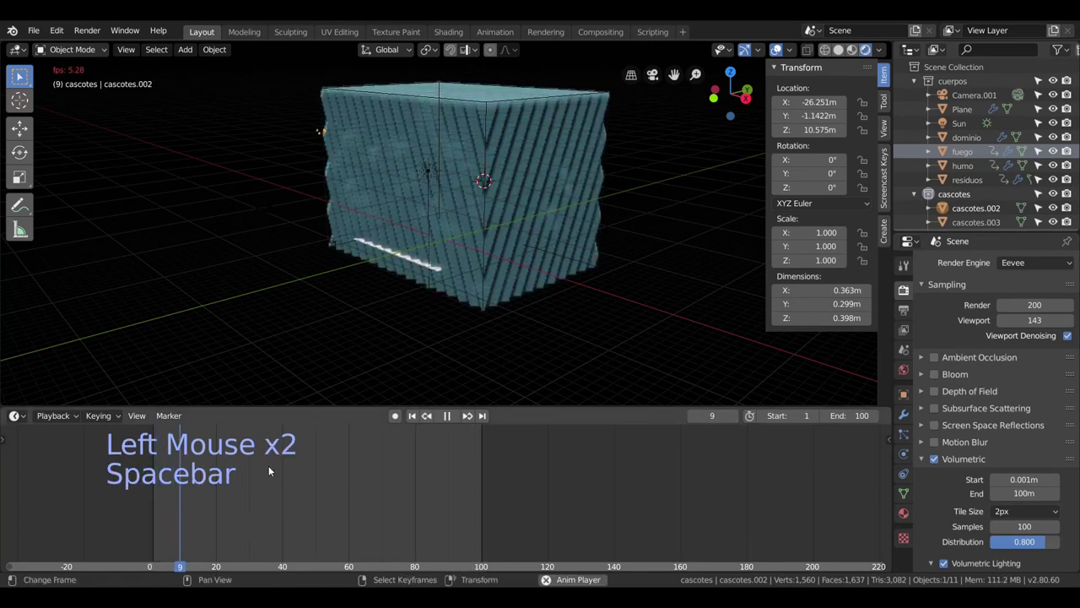
middle_click(512, 267)
scroll(up, 3)
key(space)
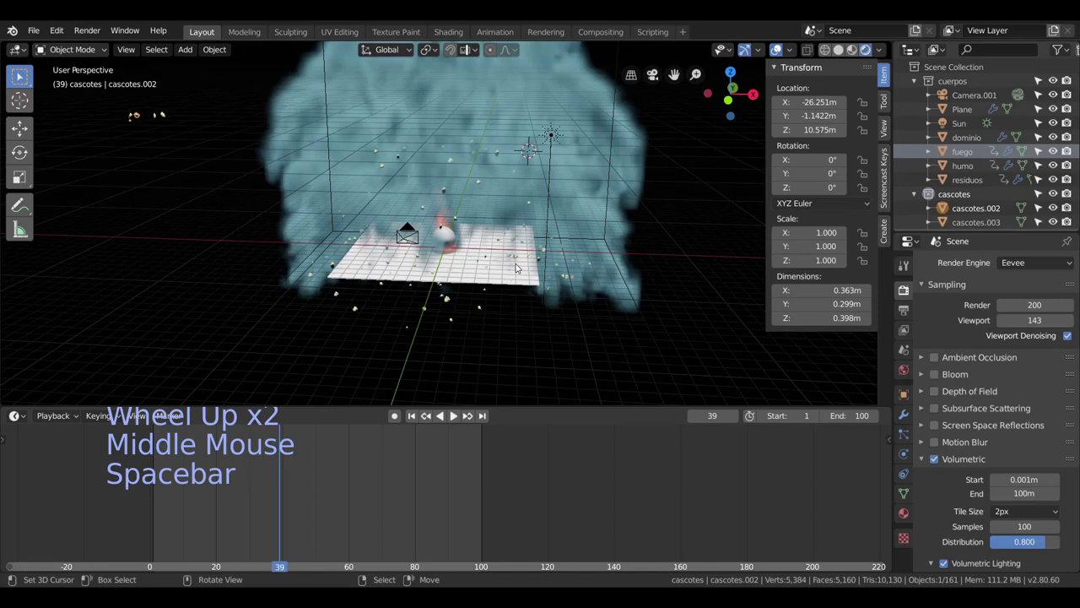
scroll(up, 3)
scroll(up, 3)
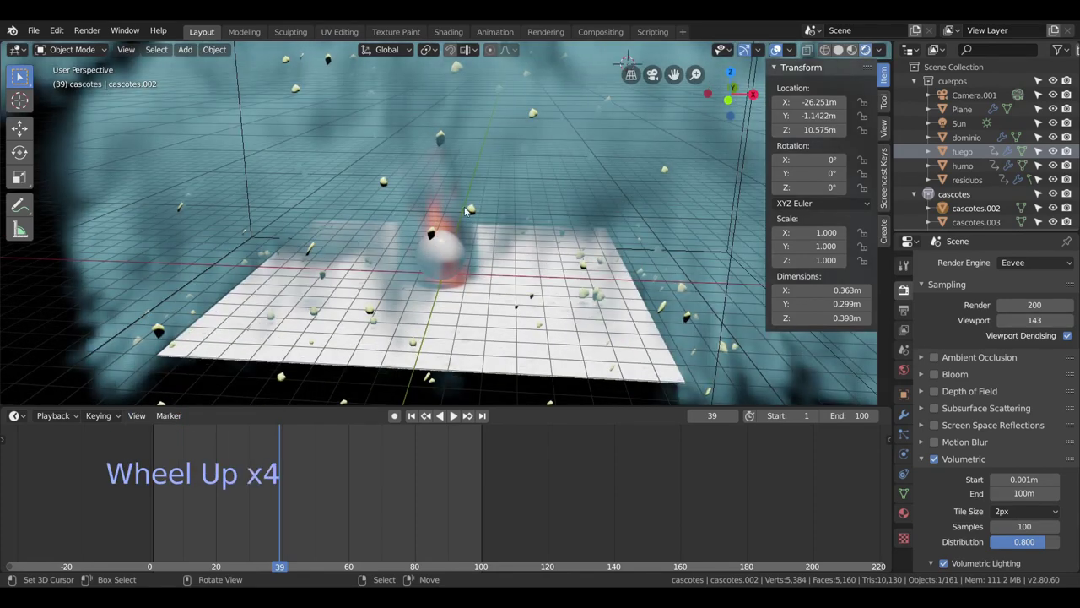
click(585, 242)
scroll(down, 3)
Replay the explosion from a front view to frame 31, then select the dominio smoke domain.
middle_click(552, 159)
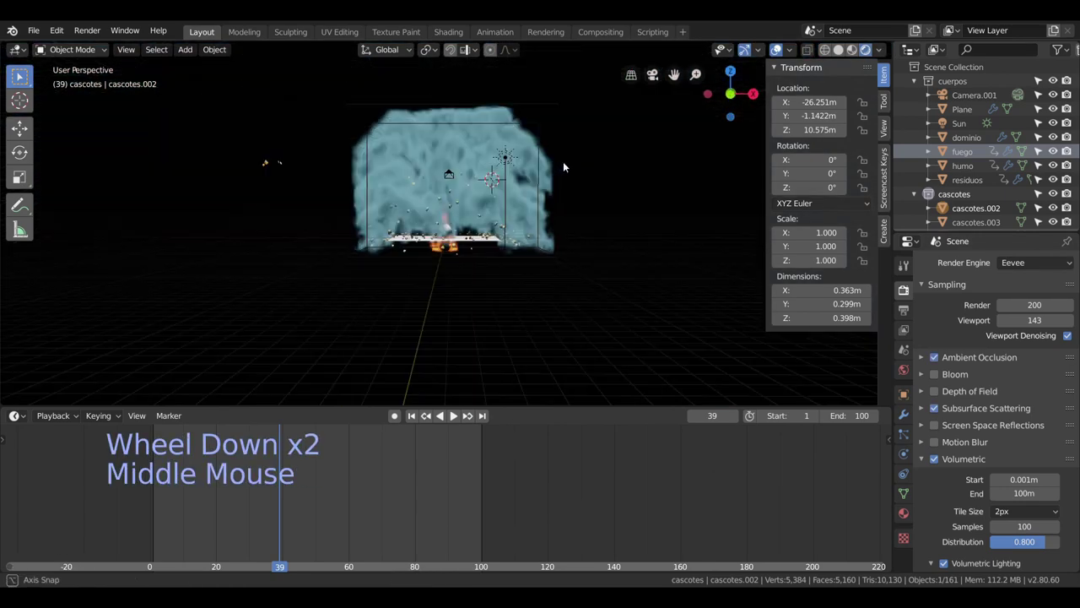
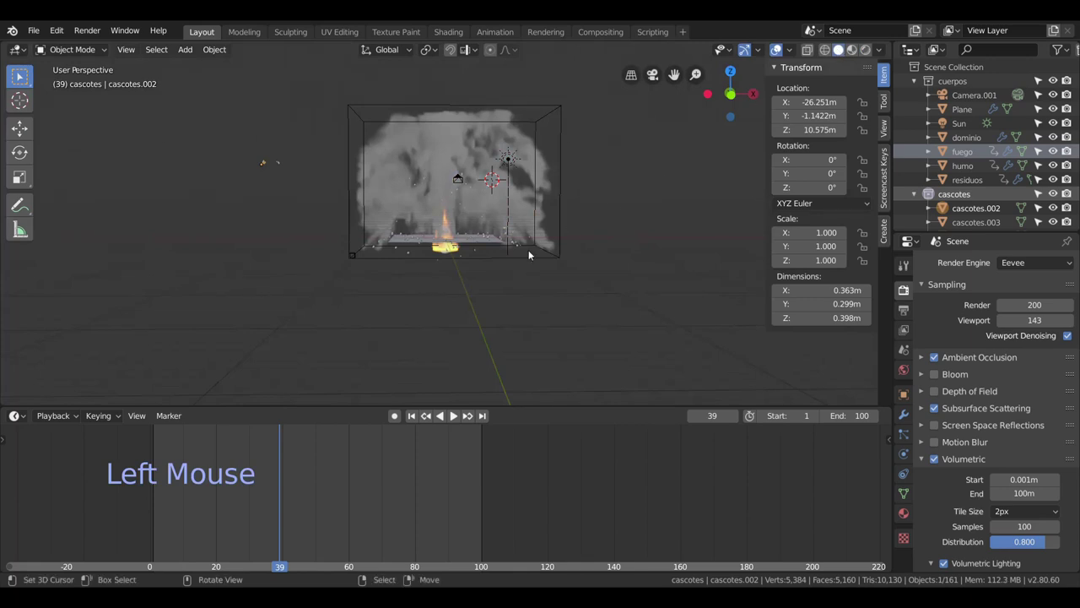
key(space)
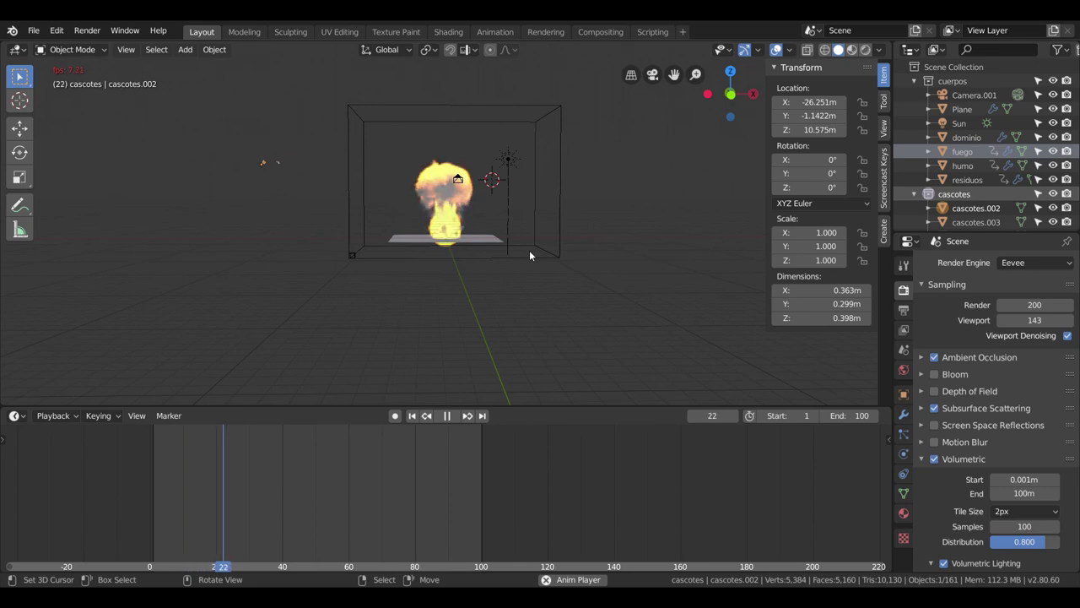
key(space)
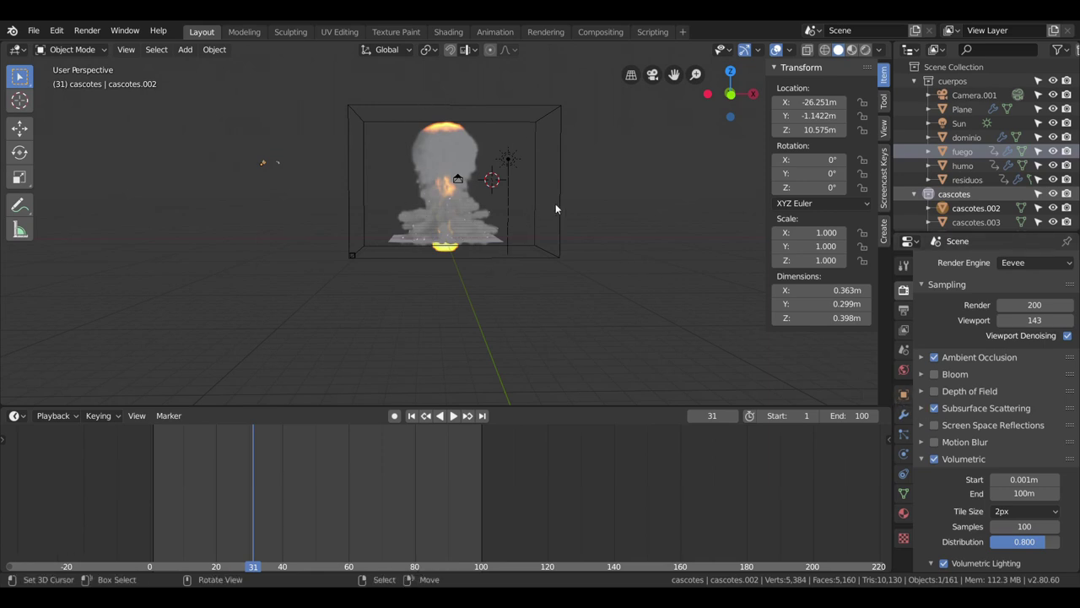
right_click(567, 220)
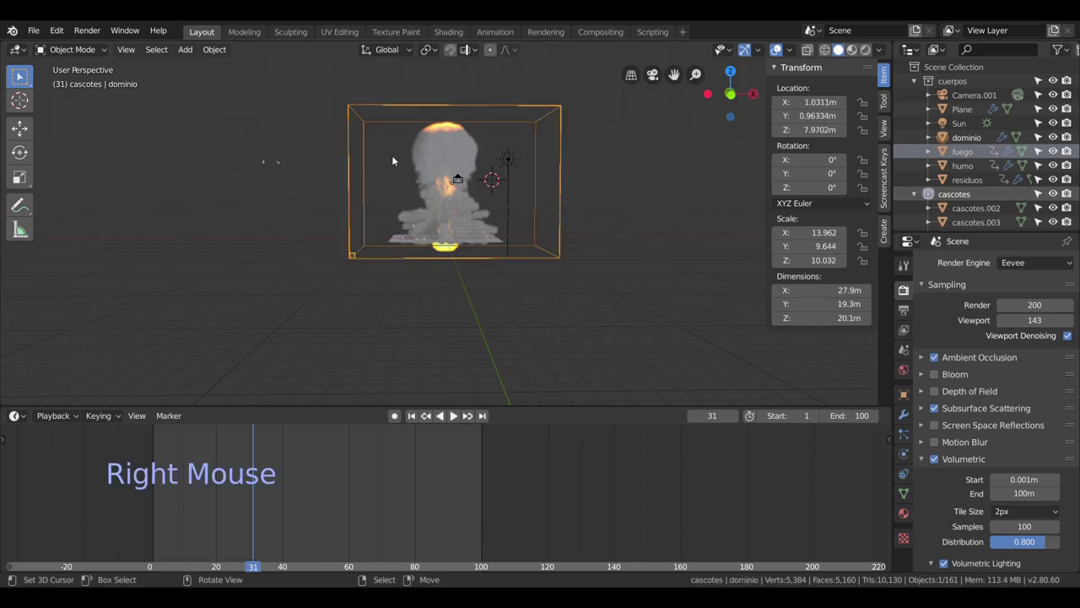
Show the dominio domain's fluid settings: resolution 40, time scale 1.0288, vorticity 2, point cache.
scroll(up, 3)
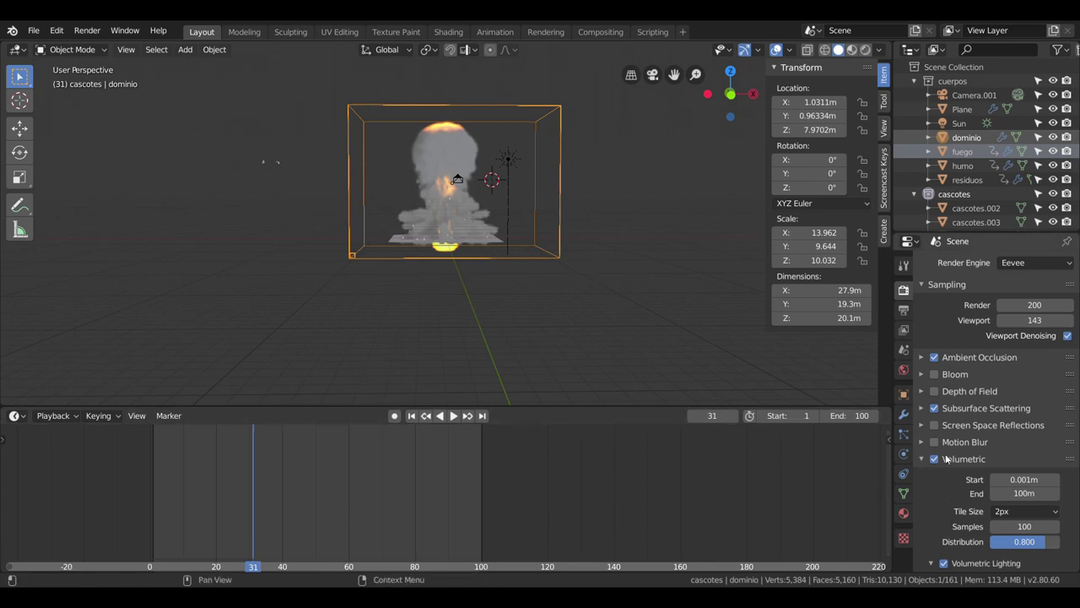
click(906, 436)
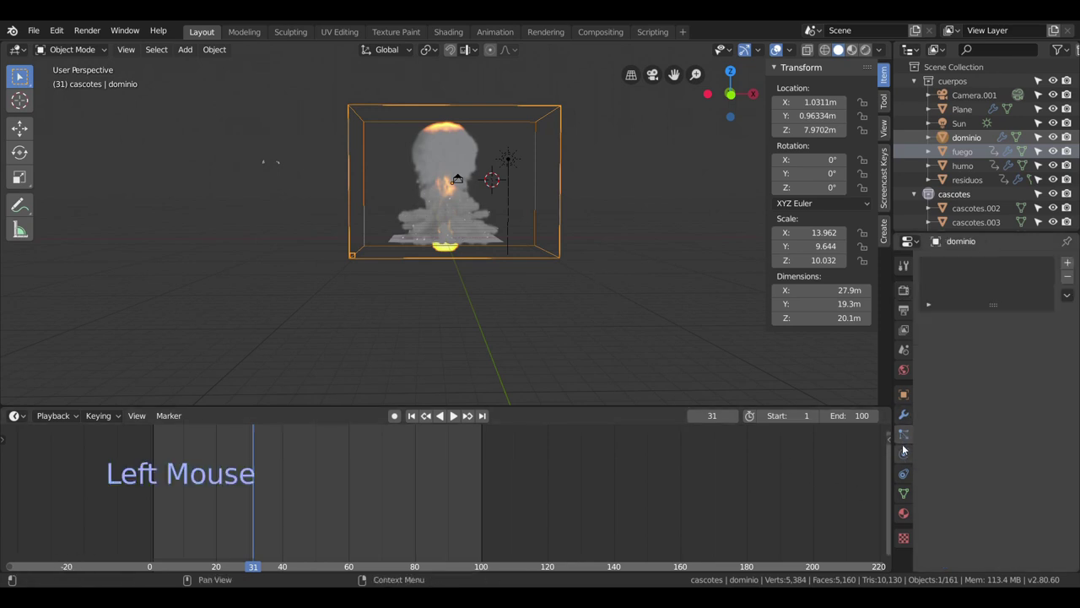
click(906, 454)
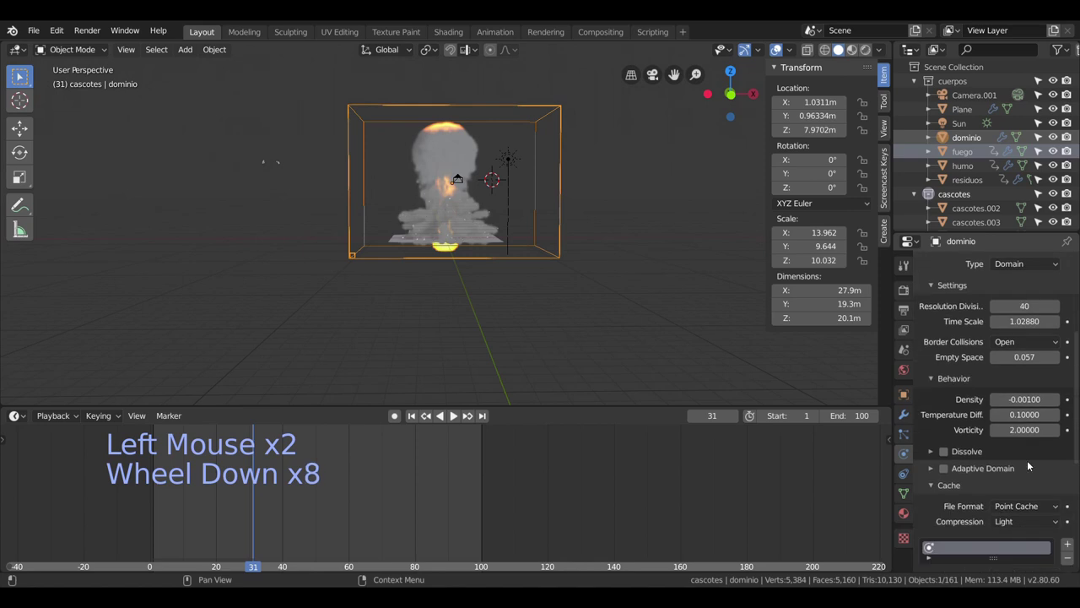